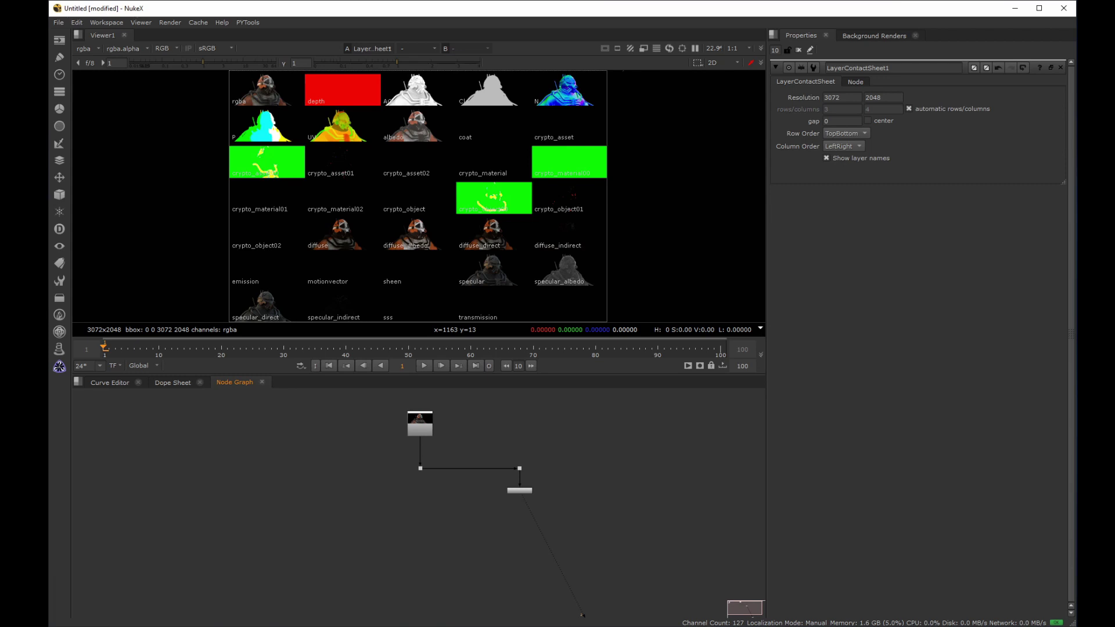
# Run MultichannelSplit on the Read node, choosing one node per individual AOV, and confirm
pyautogui.moveTo(363, 466); pyautogui.dragTo(499, 265)
pyautogui.moveTo(498, 265); pyautogui.dragTo(423, 192)
pyautogui.click(423, 192)
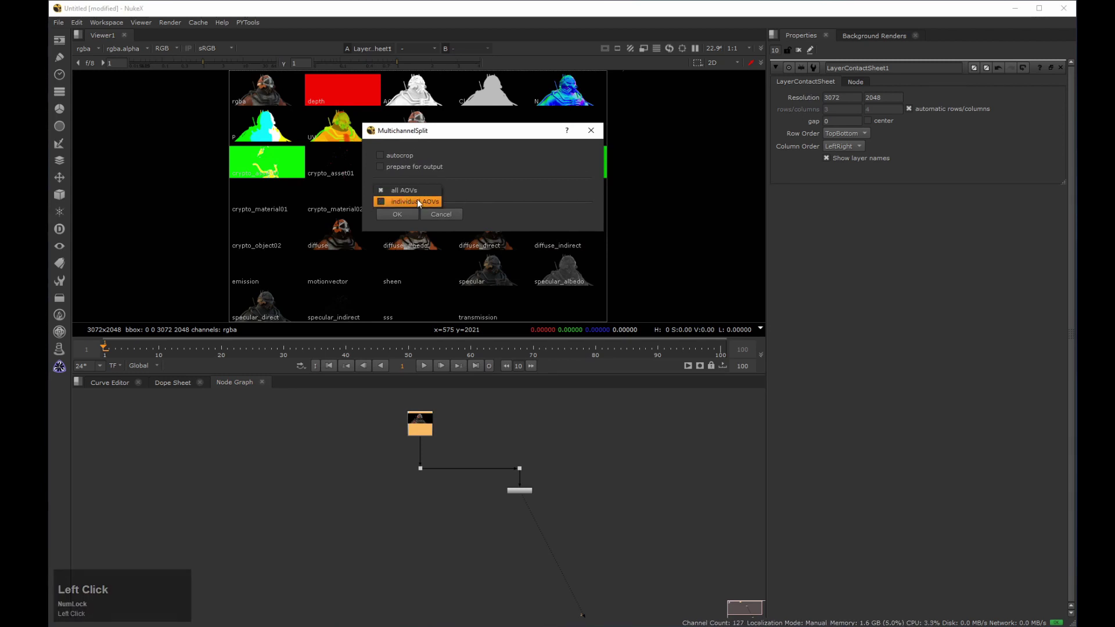
pyautogui.moveTo(433, 206); pyautogui.dragTo(437, 365)
pyautogui.click(437, 364)
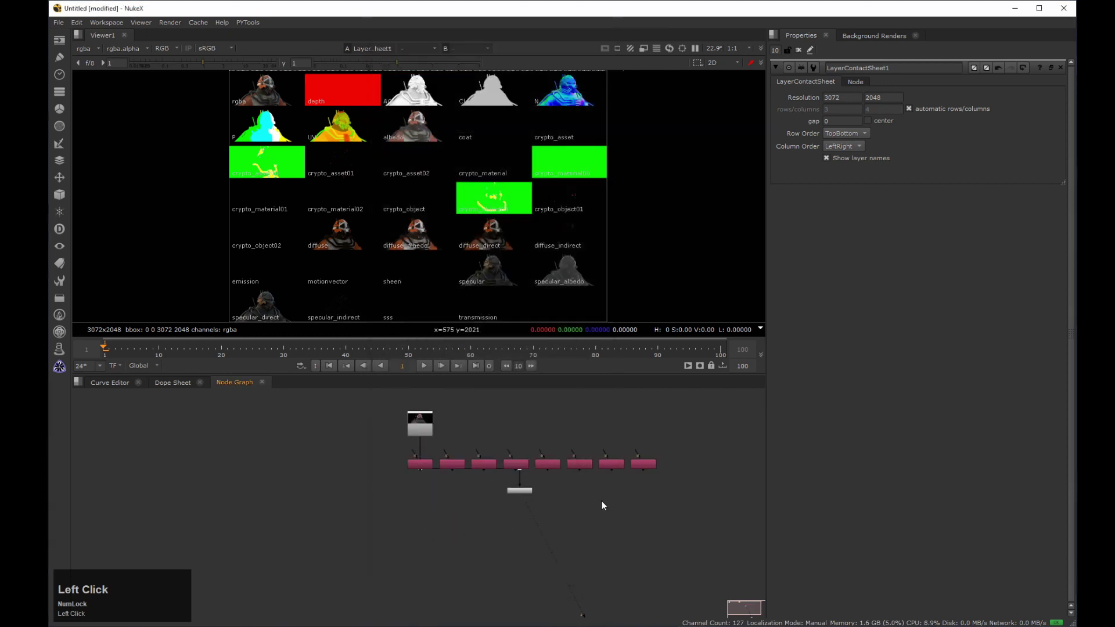
# Zoom into the Shuffle row and check Shuffle1's diffuse channel routing in its properties
pyautogui.middleClick(456, 467)
pyautogui.click(413, 490)
pyautogui.moveTo(415, 486); pyautogui.dragTo(184, 486)
pyautogui.click(184, 486)
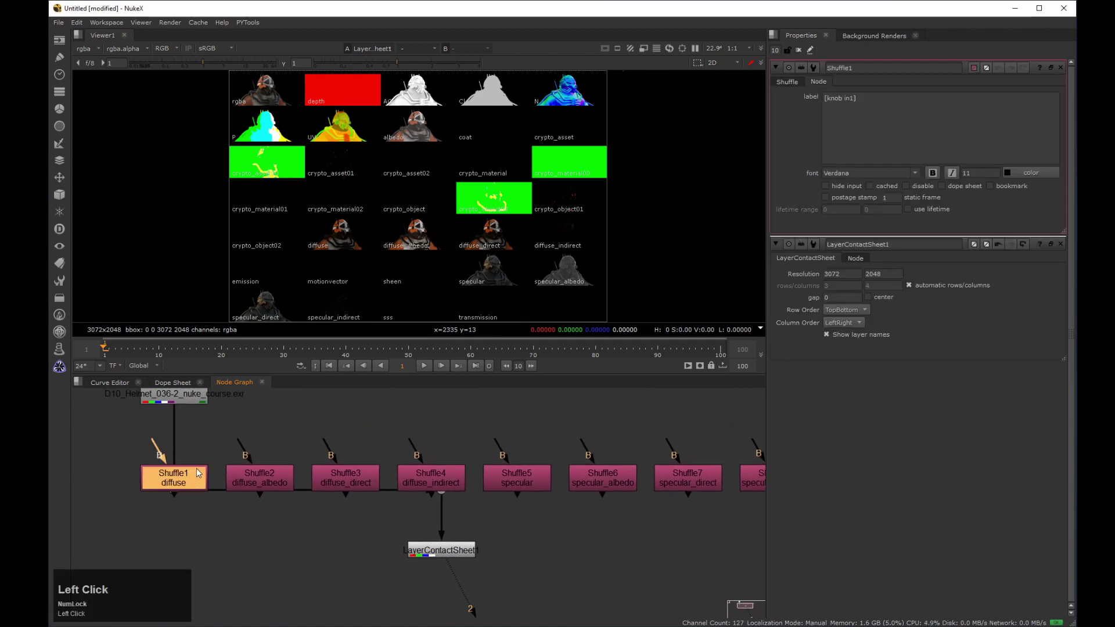
pyautogui.click(795, 86)
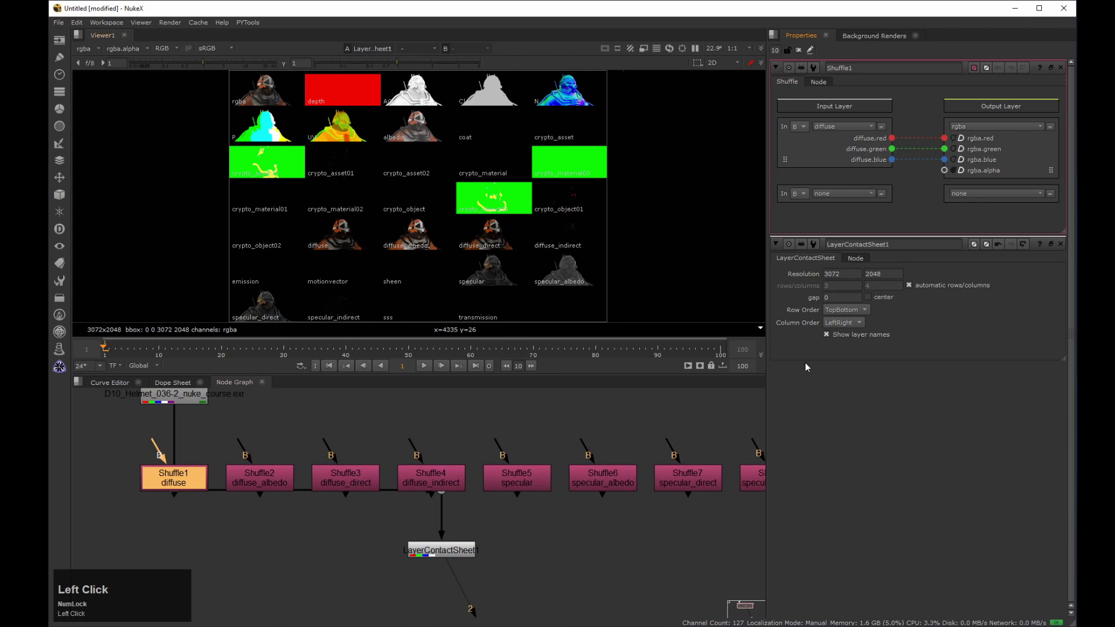
# Move the unused Shuffle nodes away from the Read, one after another
pyautogui.middleClick(263, 525)
pyautogui.click(243, 518)
pyautogui.moveTo(519, 448); pyautogui.dragTo(659, 472)
pyautogui.middleClick(659, 471)
pyautogui.click(674, 456)
pyautogui.middleClick(560, 466)
pyautogui.click(547, 469)
pyautogui.middleClick(492, 460)
pyautogui.click(388, 477)
pyautogui.middleClick(588, 485)
pyautogui.click(405, 439)
pyautogui.middleClick(652, 480)
pyautogui.moveTo(635, 543); pyautogui.dragTo(498, 466)
# Place the specular Shuffle5 beside the diffuse Shuffle1 under the Read
pyautogui.moveTo(498, 466); pyautogui.dragTo(375, 453)
pyautogui.click(375, 453)
pyautogui.middleClick(380, 477)
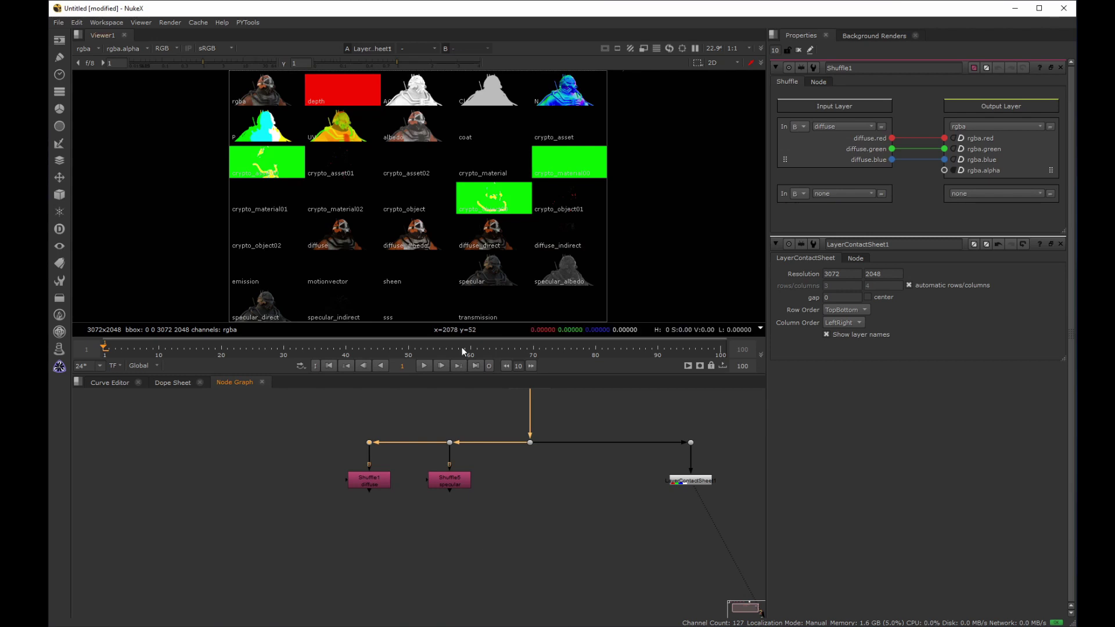
# View the diffuse and specular Shuffle passes in the viewer to check them
pyautogui.click(423, 460)
pyautogui.press('2')
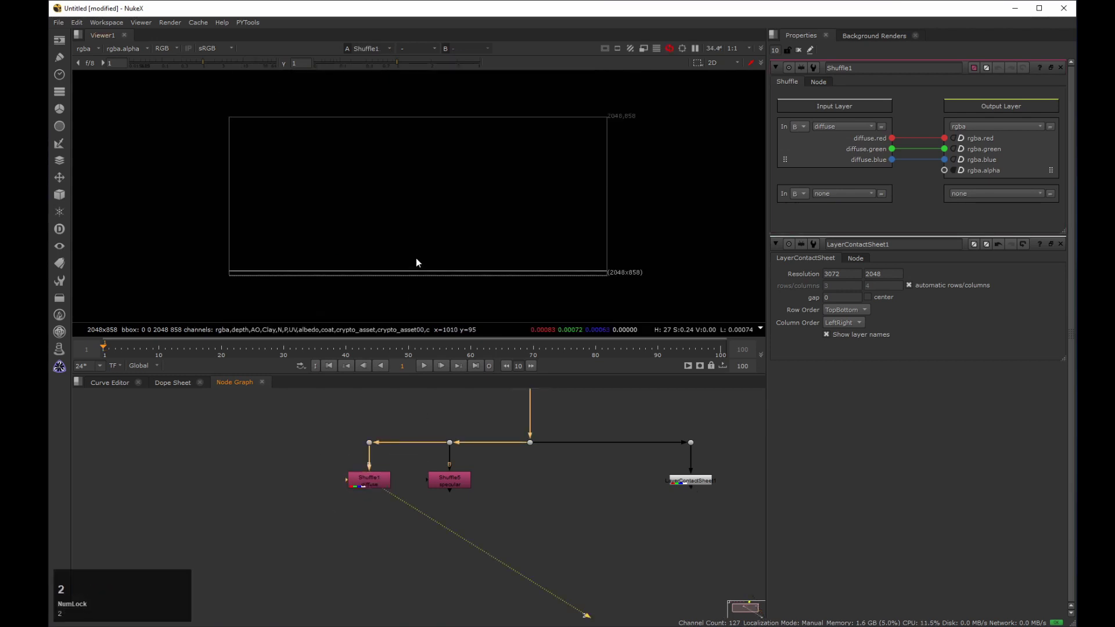
pyautogui.click(415, 241)
pyautogui.press('h')
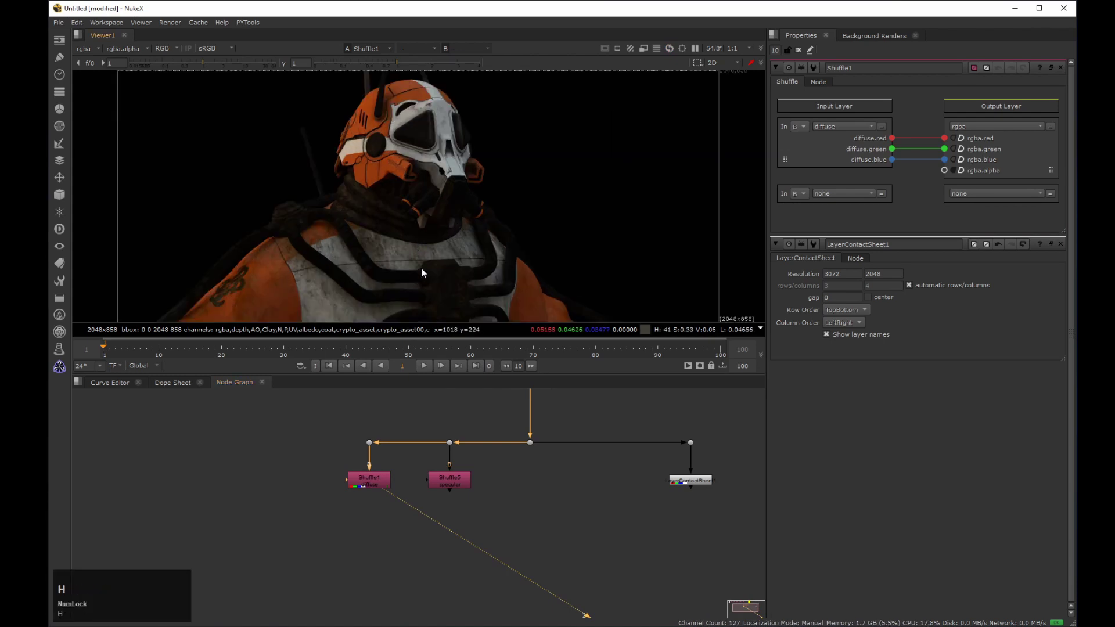
pyautogui.click(497, 469)
pyautogui.press('2')
# Add a Plus node under the diffuse Shuffle and connect the specular Shuffle into it
pyautogui.click(314, 463)
pyautogui.press('Tab')
pyautogui.write('plus')
pyautogui.press('Down')
pyautogui.press('Return')
pyautogui.moveTo(409, 506); pyautogui.dragTo(533, 495)
pyautogui.middleClick(532, 494)
# View the Plus result, flip between it and the original render, and inspect full screen
pyautogui.click(464, 549)
pyautogui.write('2')
pyautogui.write('232323')
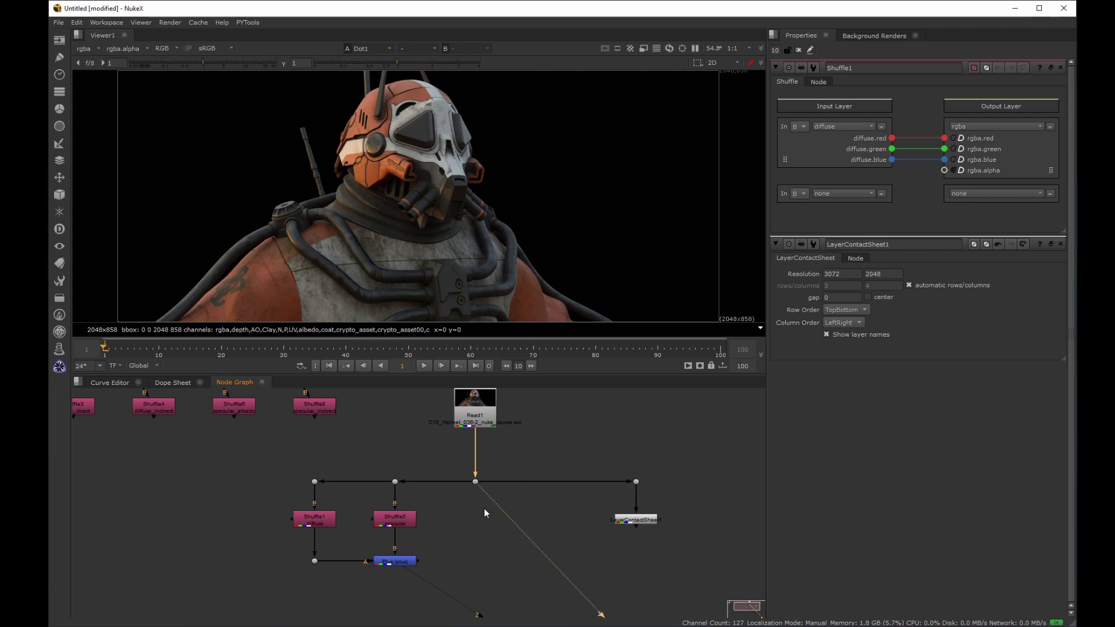
pyautogui.middleClick(456, 204)
pyautogui.click(430, 232)
pyautogui.middleClick(479, 208)
pyautogui.click(477, 308)
pyautogui.middleClick(457, 262)
pyautogui.click(468, 256)
pyautogui.middleClick(470, 252)
pyautogui.press('space')
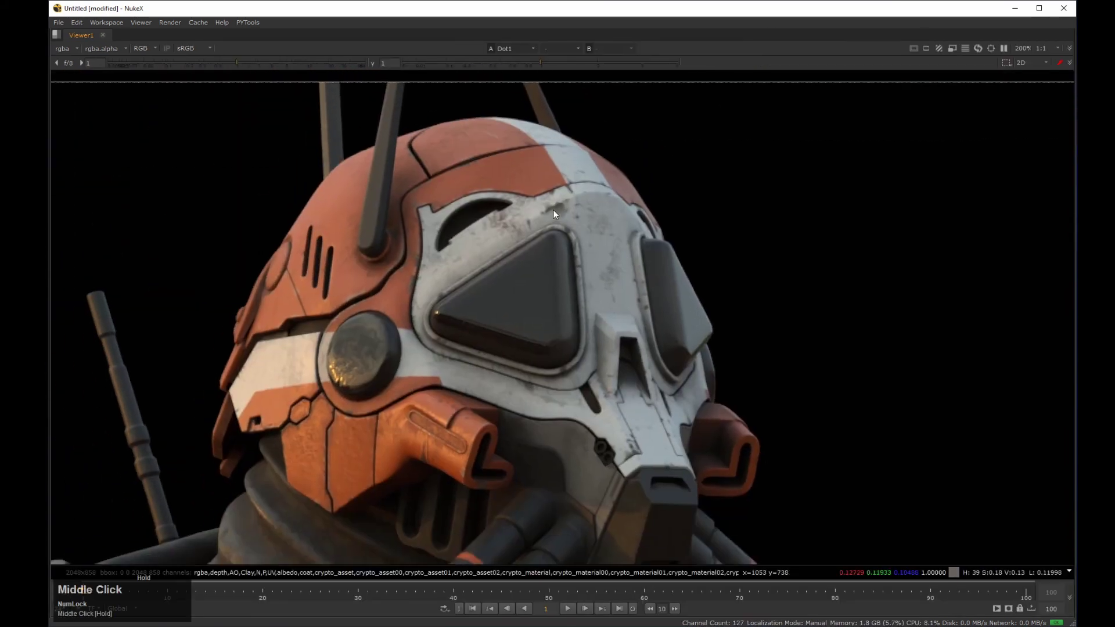
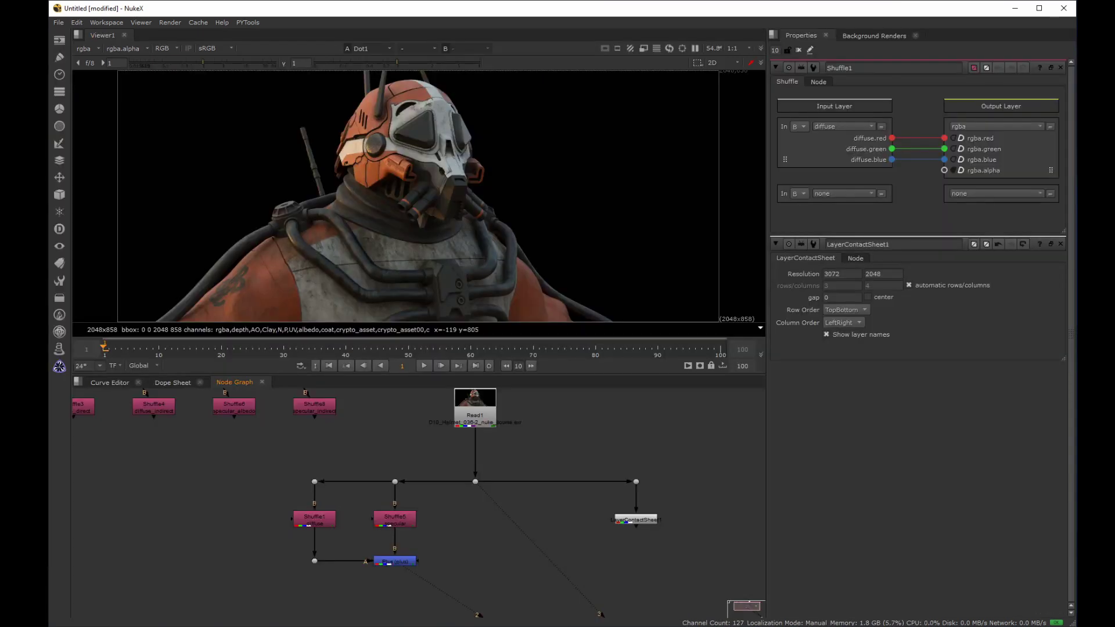
# Add a Multiply node under the diffuse Shuffle, placed between it and the Plus
pyautogui.middleClick(260, 544)
pyautogui.click(347, 564)
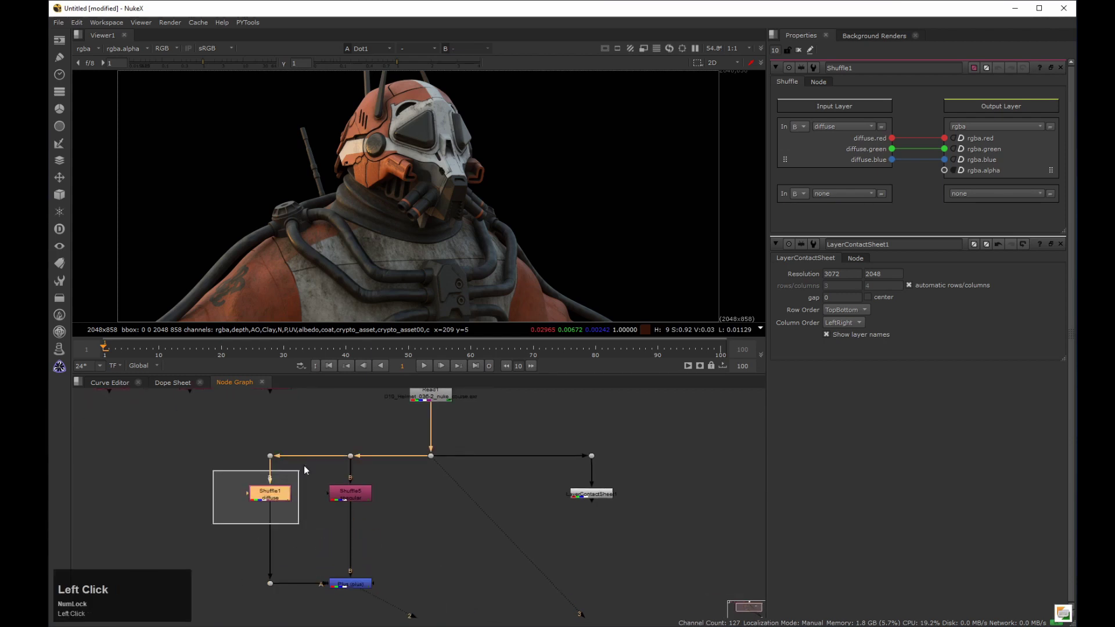
pyautogui.press('Tab')
pyautogui.write('mult')
pyautogui.press('Down')
pyautogui.press('Return')
pyautogui.moveTo(846, 98); pyautogui.dragTo(351, 590)
pyautogui.press('2')
# Add a Multiply under the specular Shuffle and bring up both Multiply nodes' settings
pyautogui.moveTo(934, 111); pyautogui.dragTo(923, 114)
pyautogui.press('alt+F1')
pyautogui.click(939, 113)
pyautogui.press('ctrl+c')
pyautogui.click(388, 486)
pyautogui.click(364, 540)
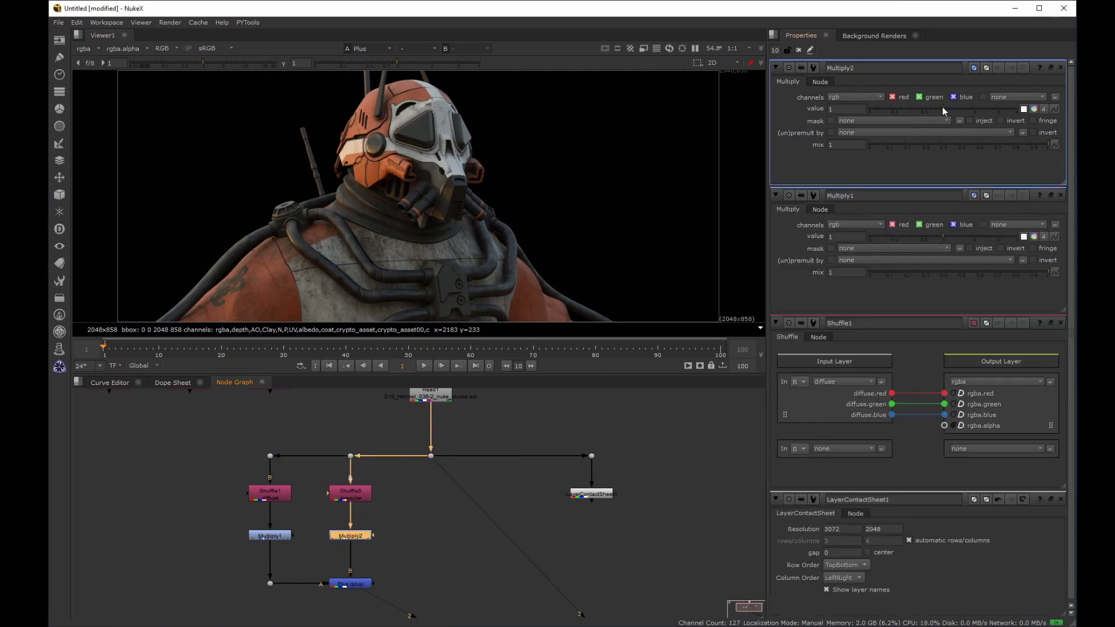
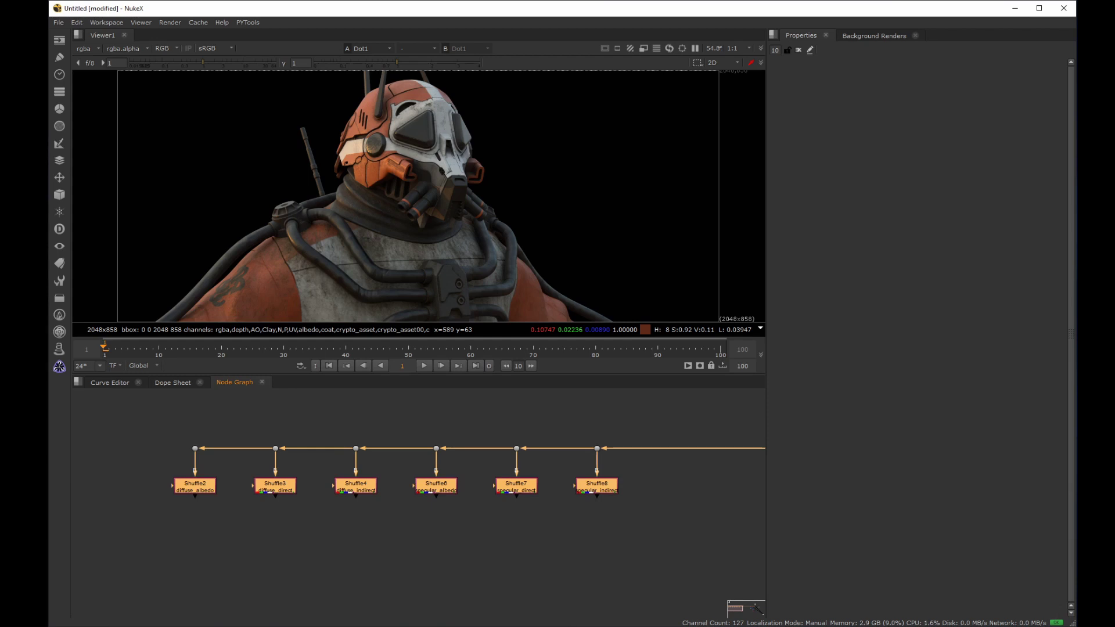
# Sum diffuse_direct and diffuse_indirect (Shuffle3, Shuffle4) in a new Plus node
pyautogui.moveTo(245, 565); pyautogui.dragTo(435, 587)
pyautogui.press('Tab')
pyautogui.write('plus')
pyautogui.press('Down')
pyautogui.press('Return')
pyautogui.click(499, 541)
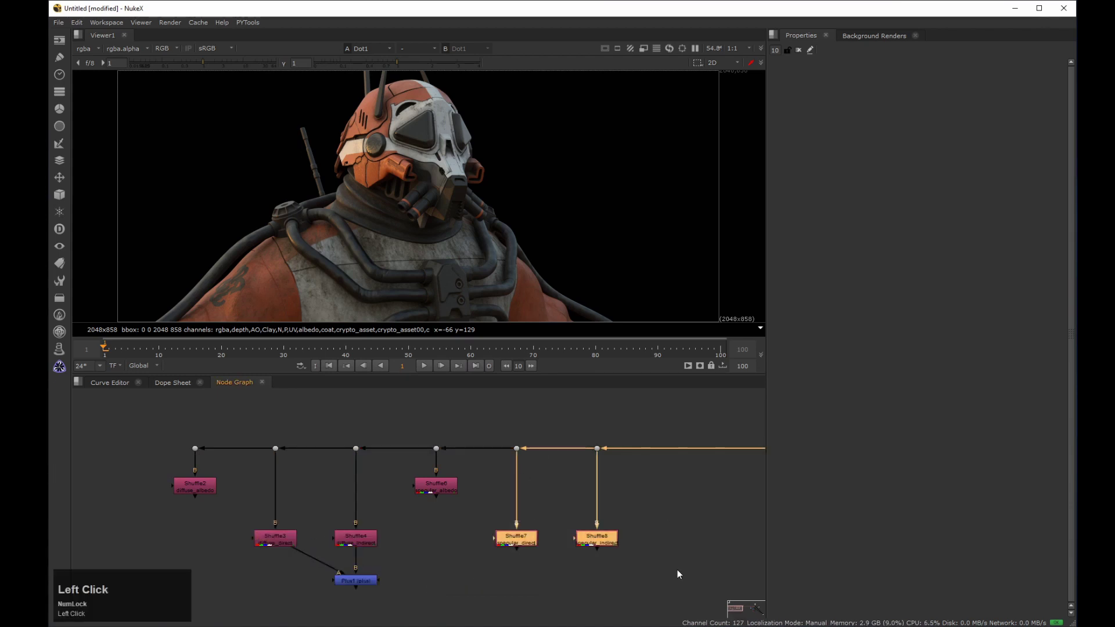
# Sum specular_direct and specular_indirect (Shuffle7, Shuffle8) in a second Plus node
pyautogui.press('Tab')
pyautogui.click(312, 583)
pyautogui.click(311, 570)
pyautogui.click(566, 564)
pyautogui.click(299, 461)
pyautogui.press('2')
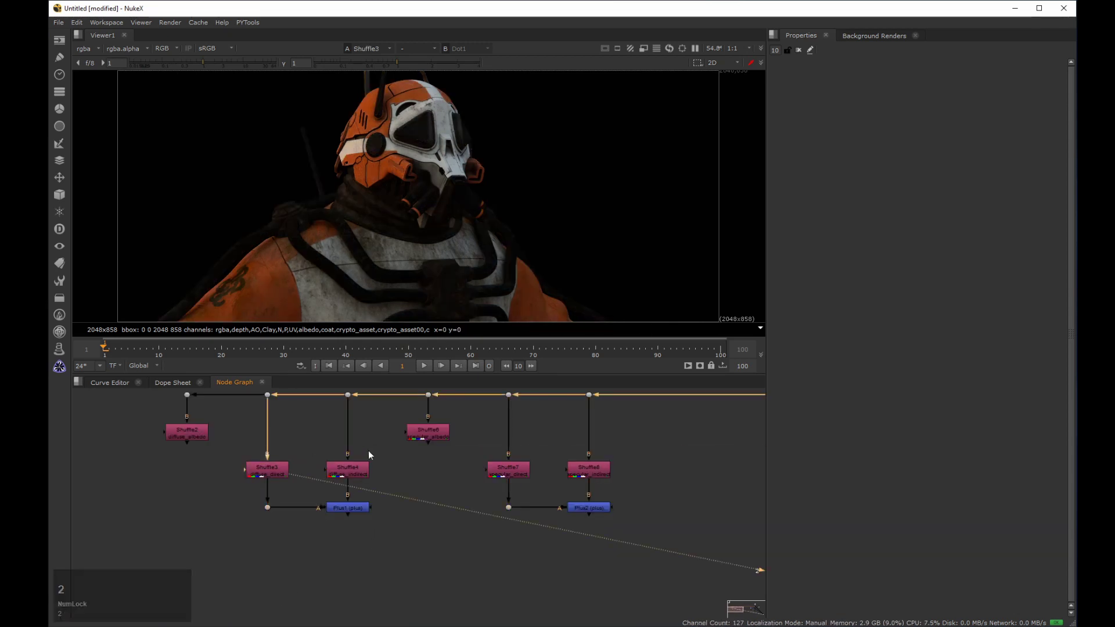
pyautogui.click(394, 445)
pyautogui.press('2')
pyautogui.moveTo(407, 66); pyautogui.dragTo(285, 65)
# View the summed diffuse passes from the first Plus node
pyautogui.click(304, 557)
pyautogui.press('2')
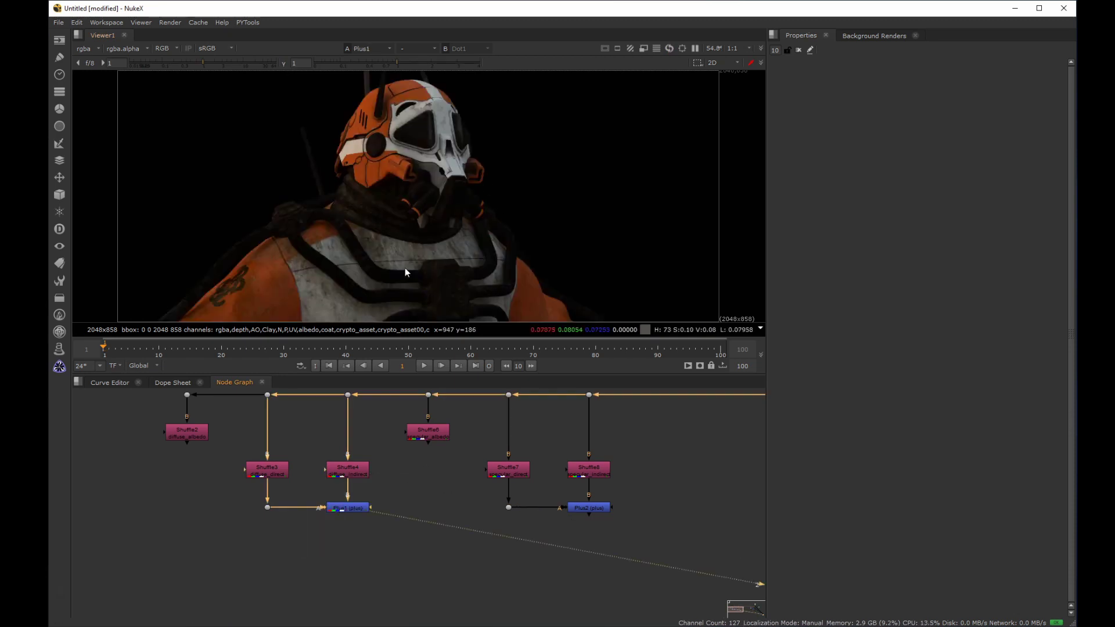
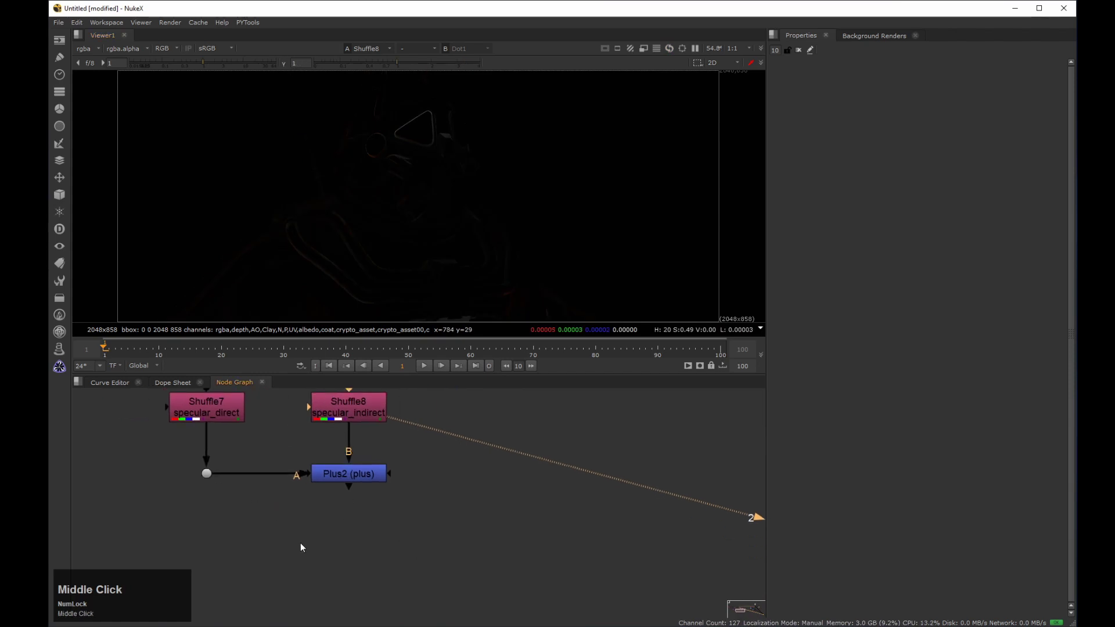
# Flip between the rebuilt Plus result and the original render in the viewer, then view the diffuse/specular Plus
pyautogui.press('2')
pyautogui.middleClick(595, 424)
pyautogui.click(578, 437)
pyautogui.middleClick(587, 441)
pyautogui.click(479, 465)
pyautogui.middleClick(497, 460)
pyautogui.click(533, 489)
pyautogui.write('3232323')
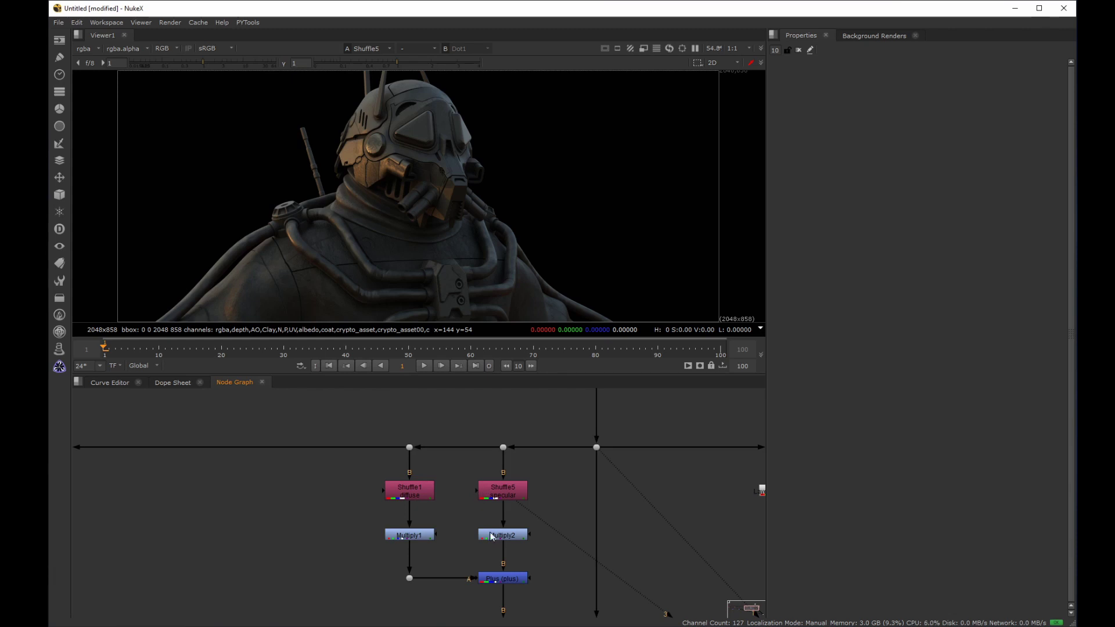
pyautogui.click(467, 611)
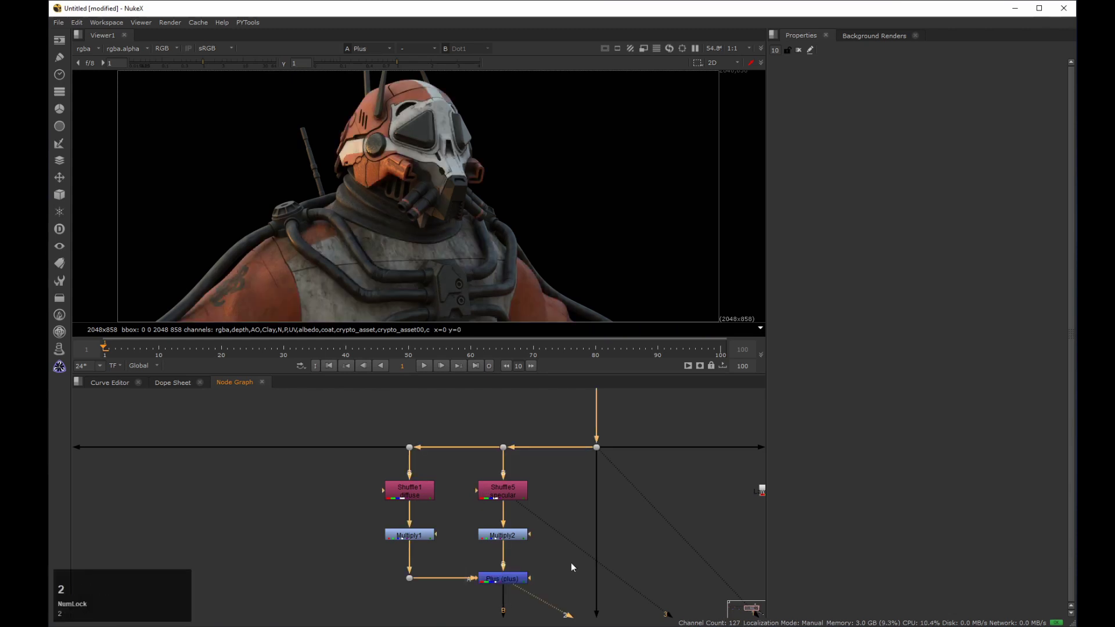
# Set the diffuse and specular Multiply values to 0.64 and 0.84 with the sliders
pyautogui.click(362, 518)
pyautogui.press('Return')
pyautogui.moveTo(944, 241); pyautogui.dragTo(776, 280)
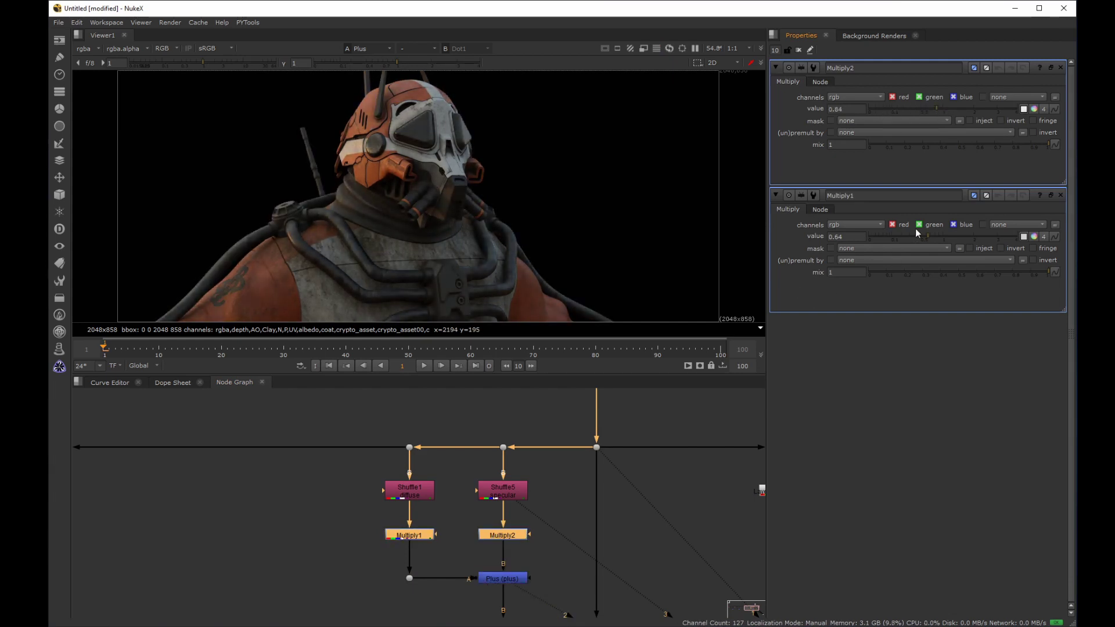
pyautogui.click(929, 240)
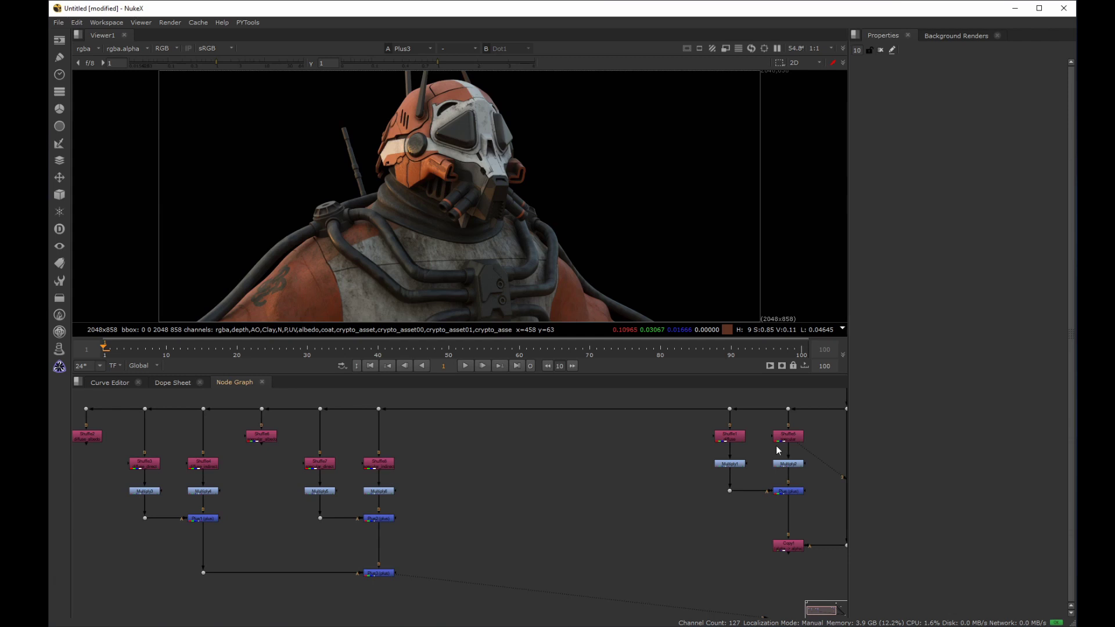
# View the result, flip against the original, and set Multiply3 under diffuse_direct to 0 as a test
pyautogui.click(421, 560)
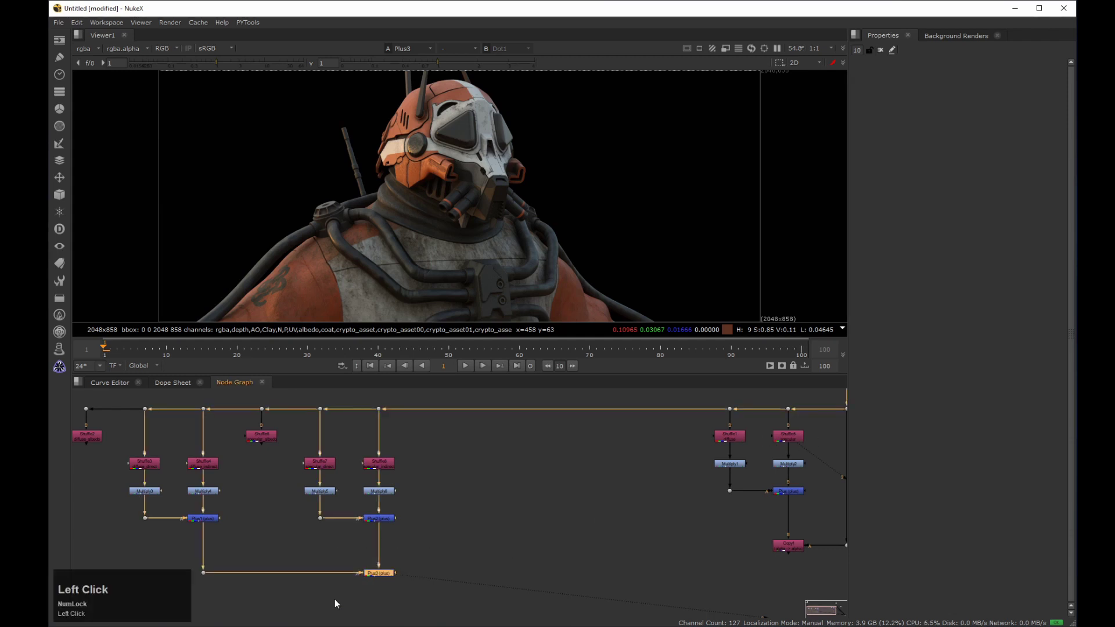
pyautogui.press('2')
pyautogui.write('2323232')
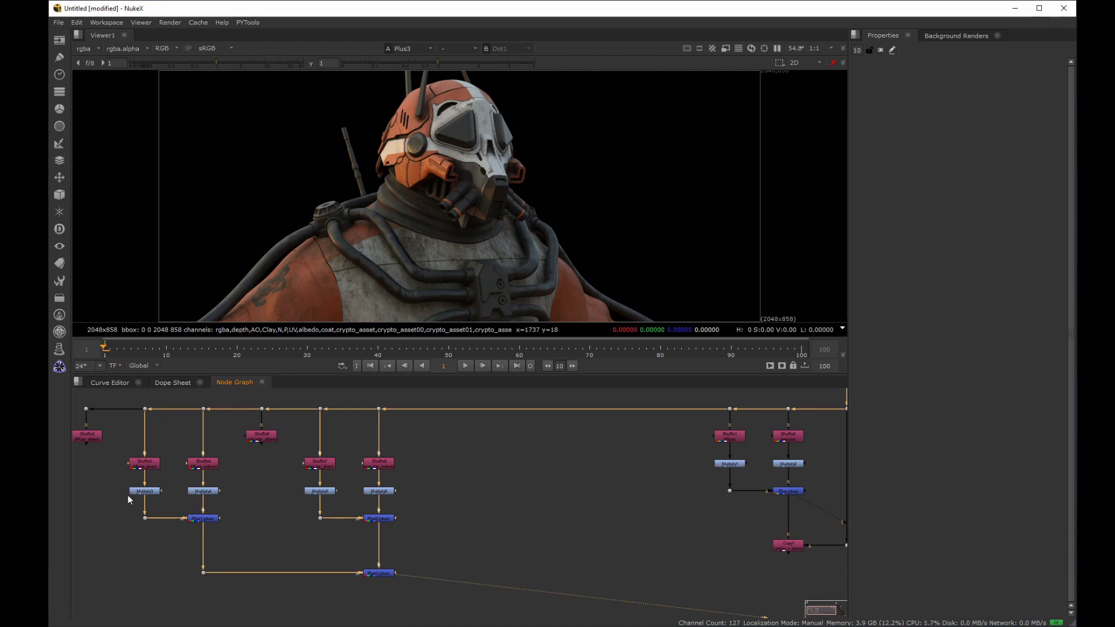
pyautogui.click(112, 485)
pyautogui.press('Return')
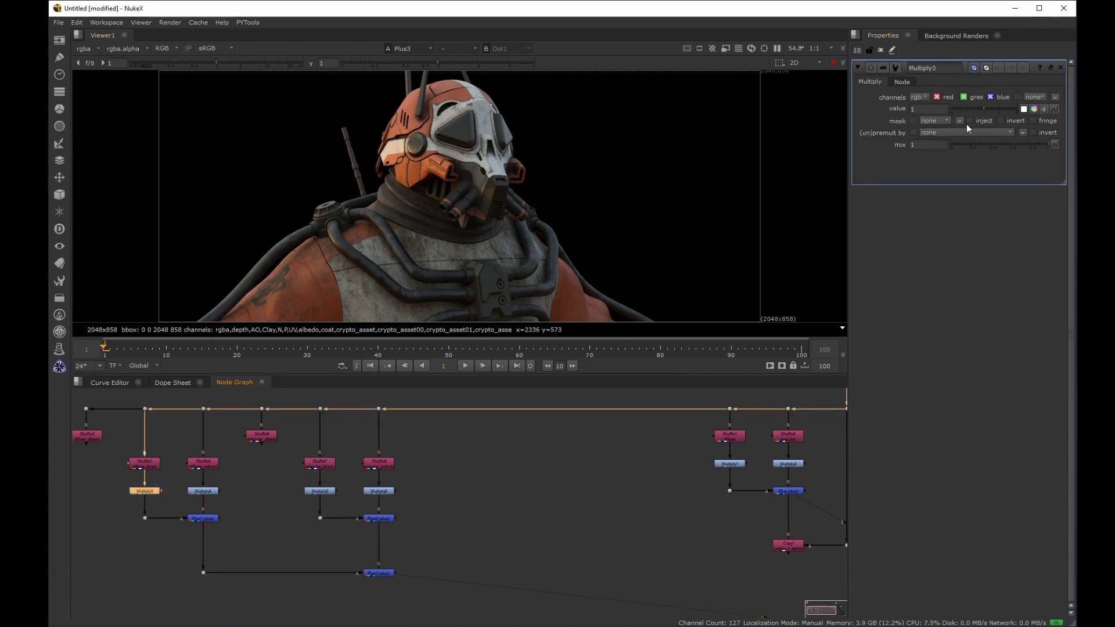
pyautogui.moveTo(985, 112); pyautogui.dragTo(894, 156)
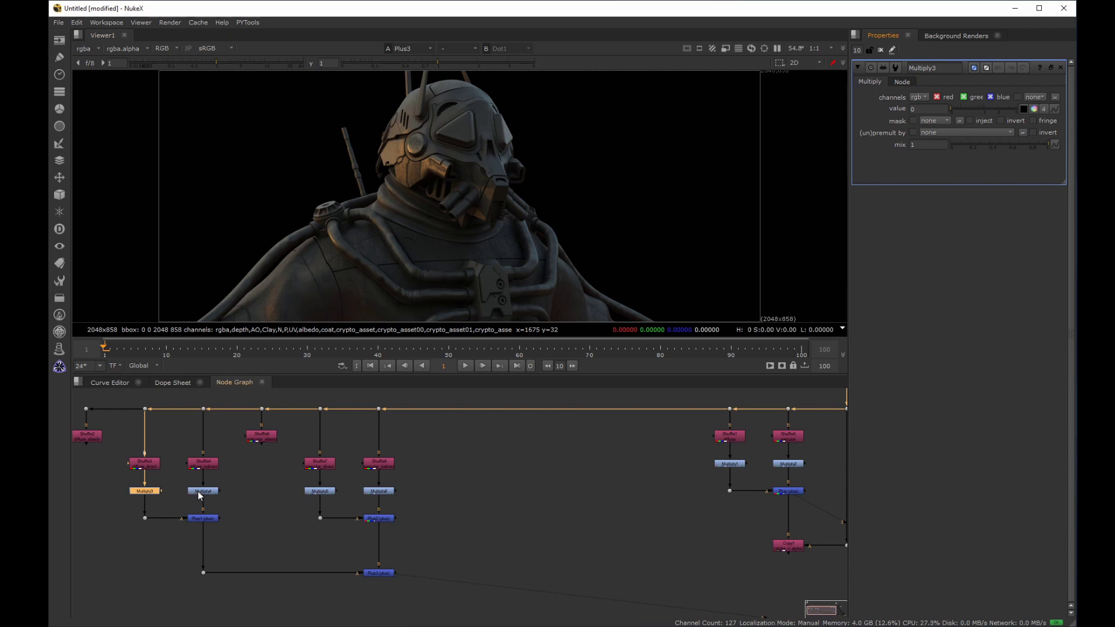
# Boost Multiply4 to inspect its pass, then restore Multiply3 and Multiply4 to 1
pyautogui.click(204, 493)
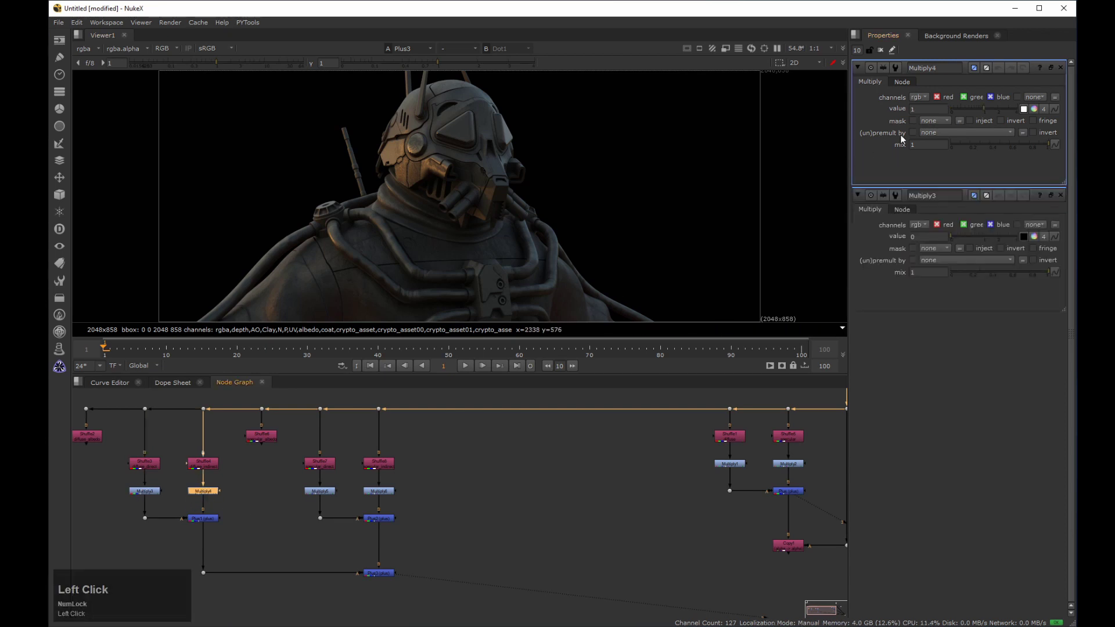
pyautogui.click(919, 119)
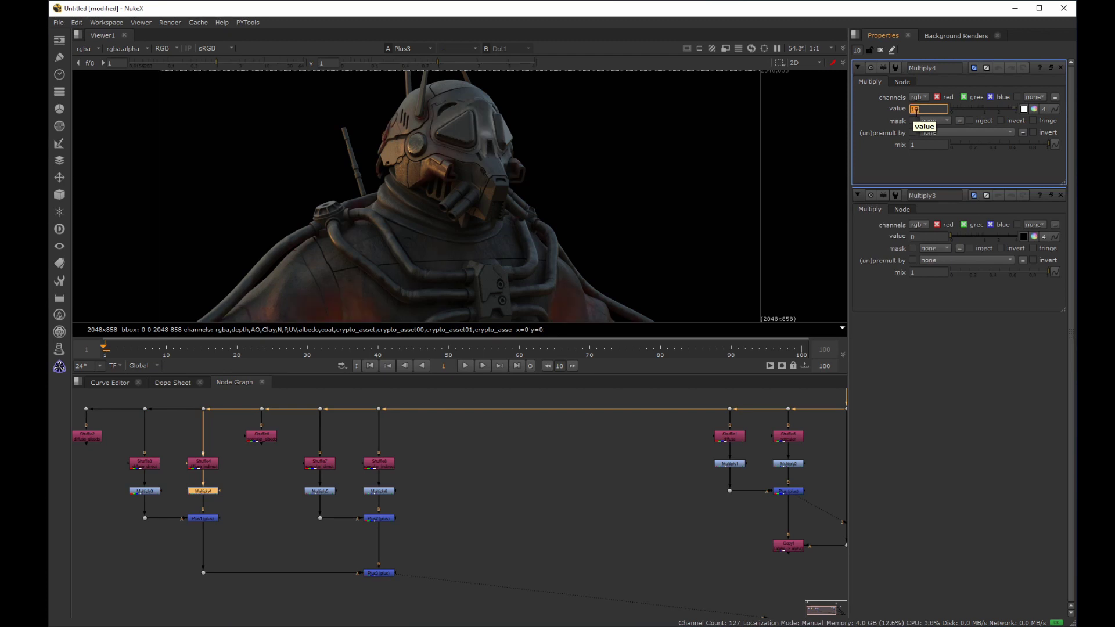
pyautogui.press('Left')
pyautogui.press('Up')
pyautogui.press('Down')
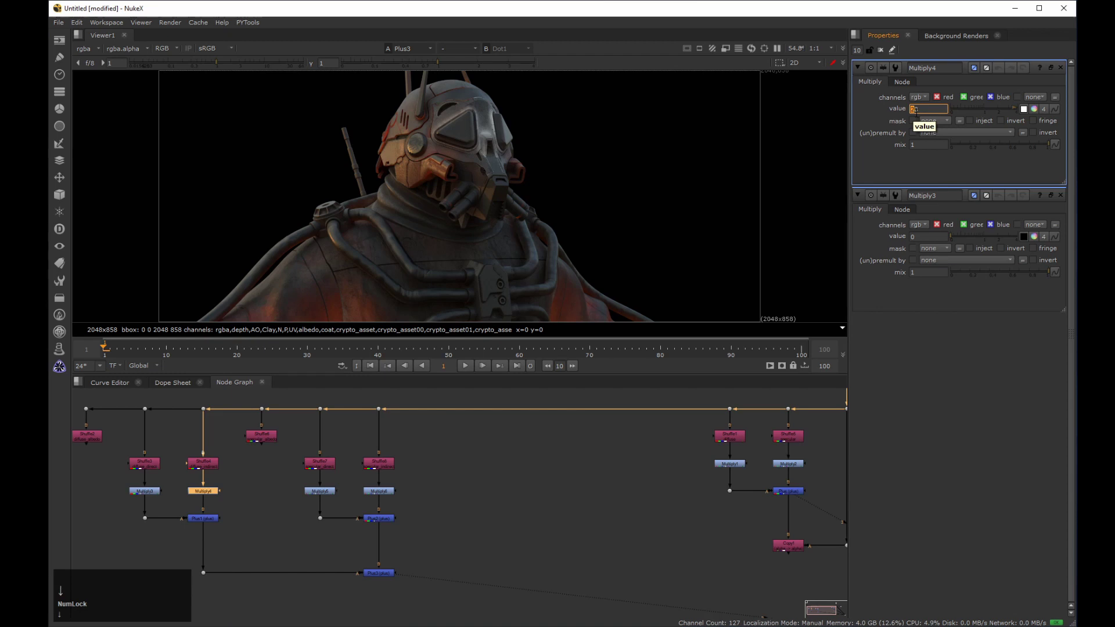
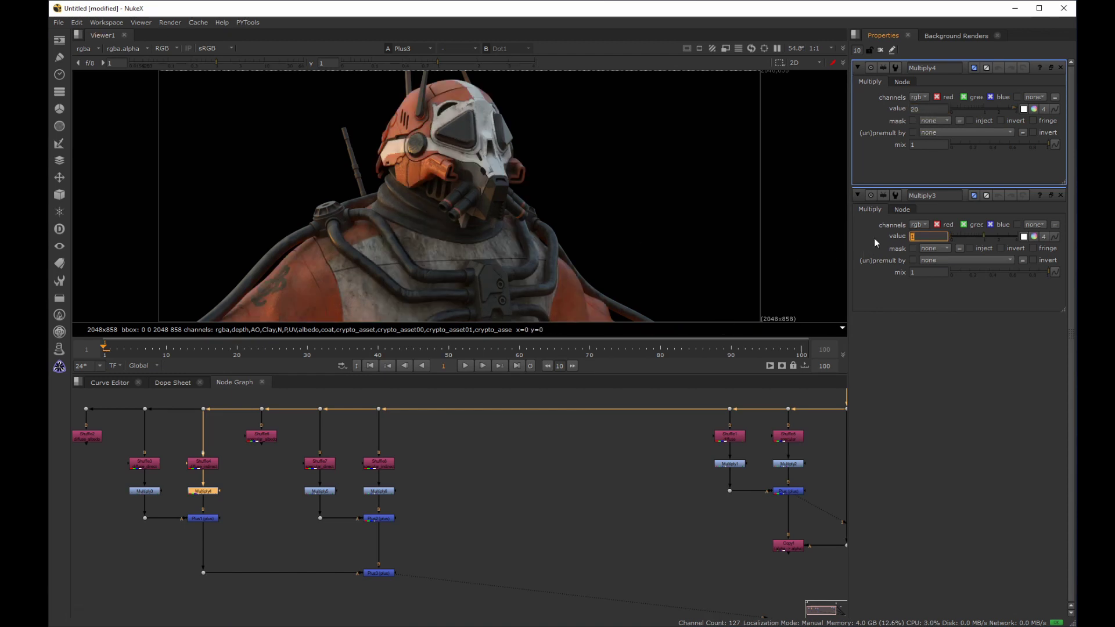
pyautogui.press('Left')
pyautogui.press('Down')
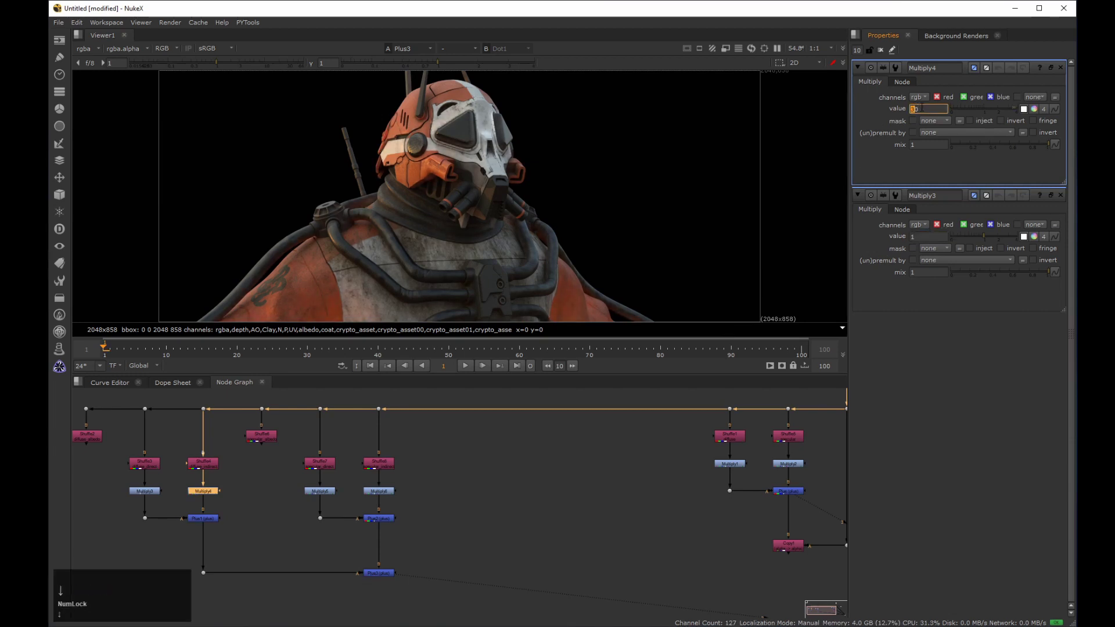
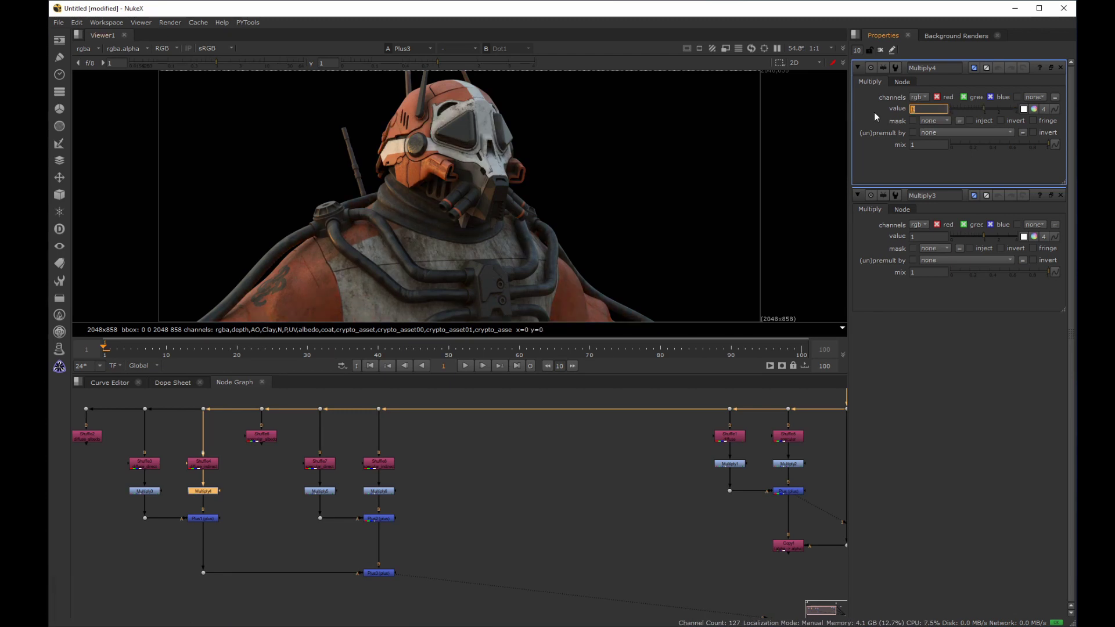
# Test values in Multiply6 and Multiply5 to isolate their passes, then reset Multiply6 to 1
pyautogui.click(883, 58)
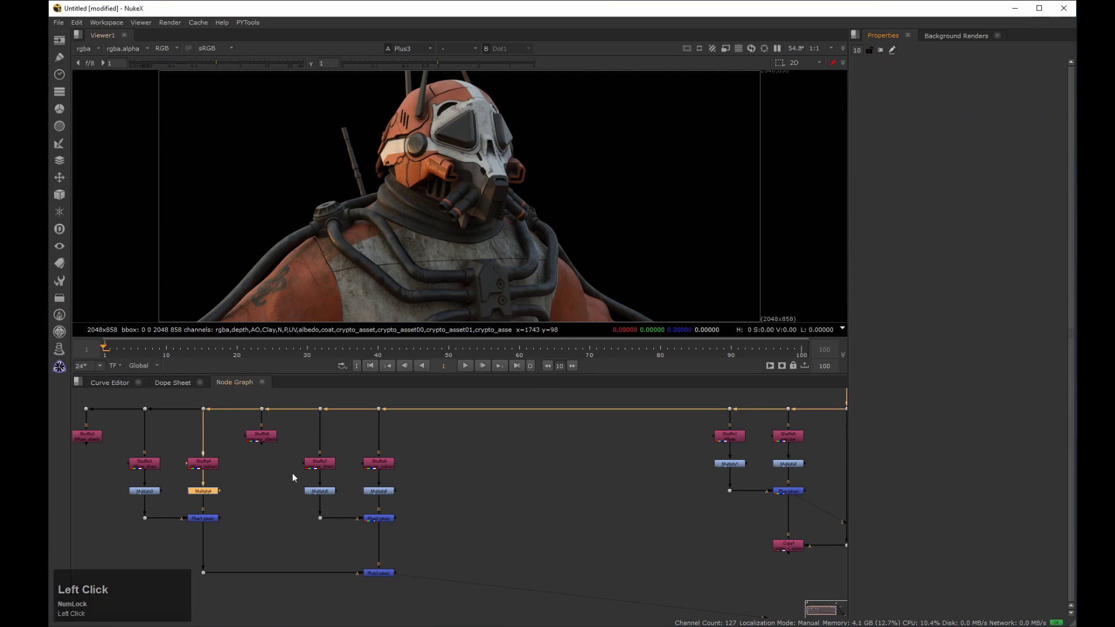
pyautogui.press('Return')
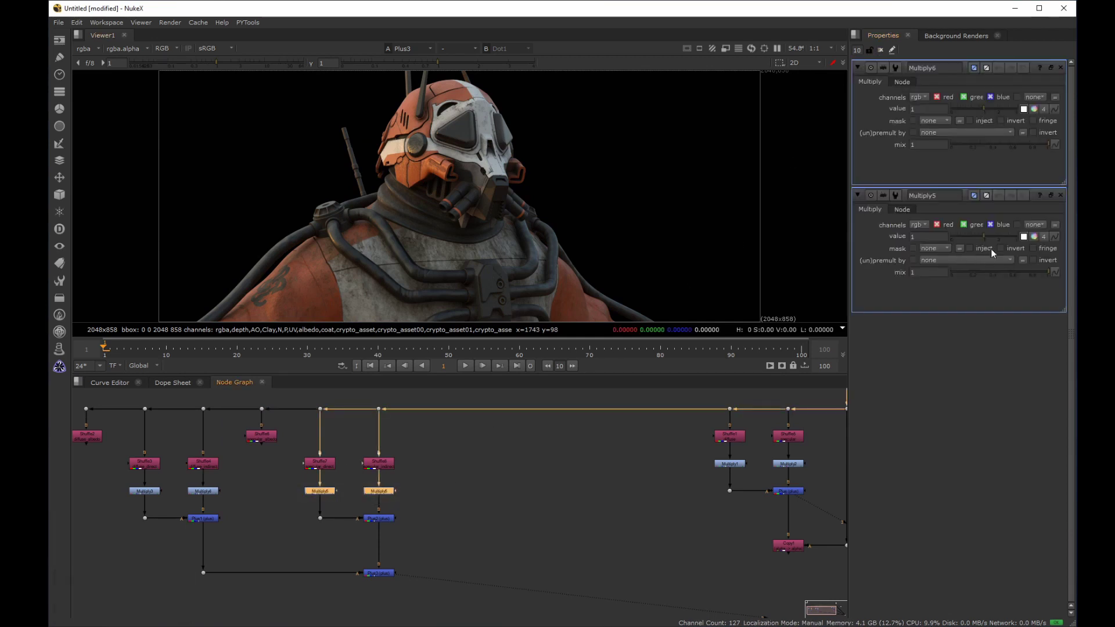
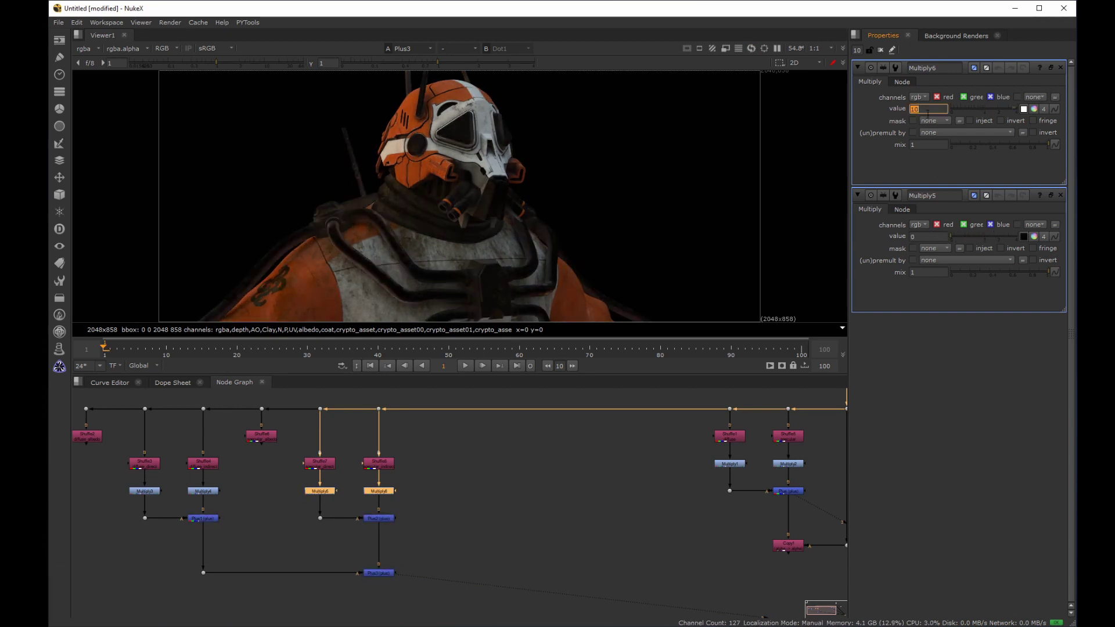
pyautogui.press('Left')
pyautogui.press('Up')
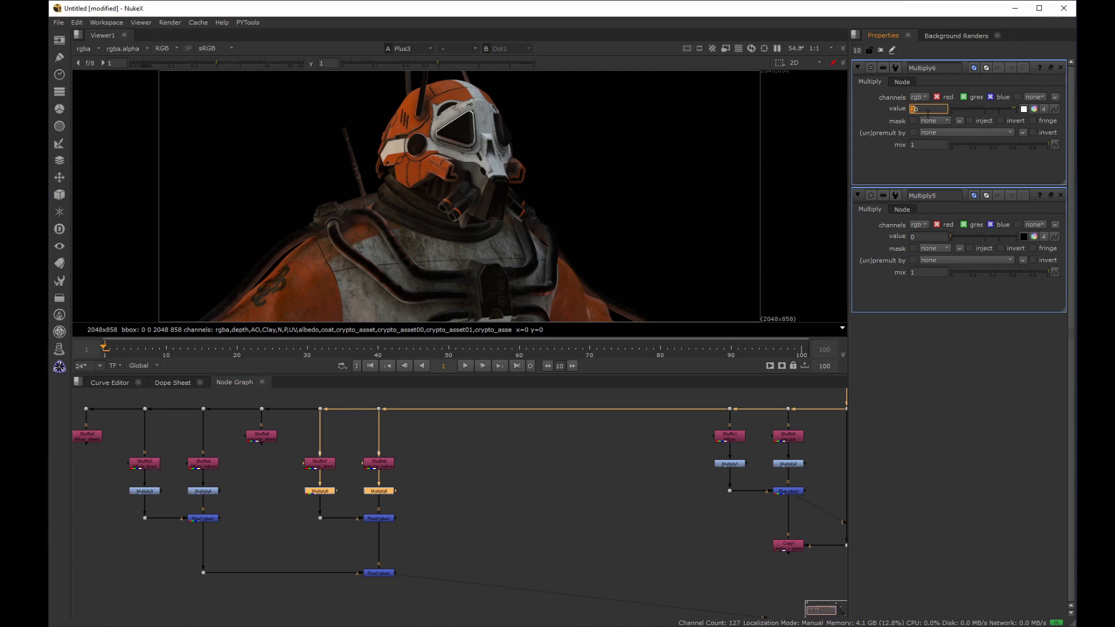
pyautogui.click(879, 122)
pyautogui.press('ctrl+a')
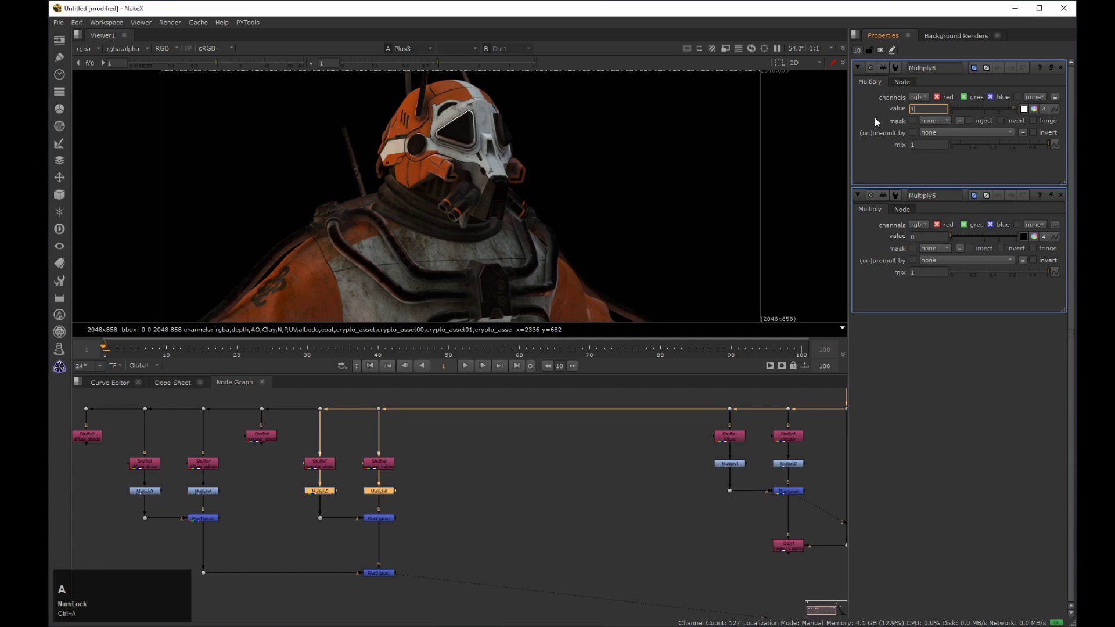
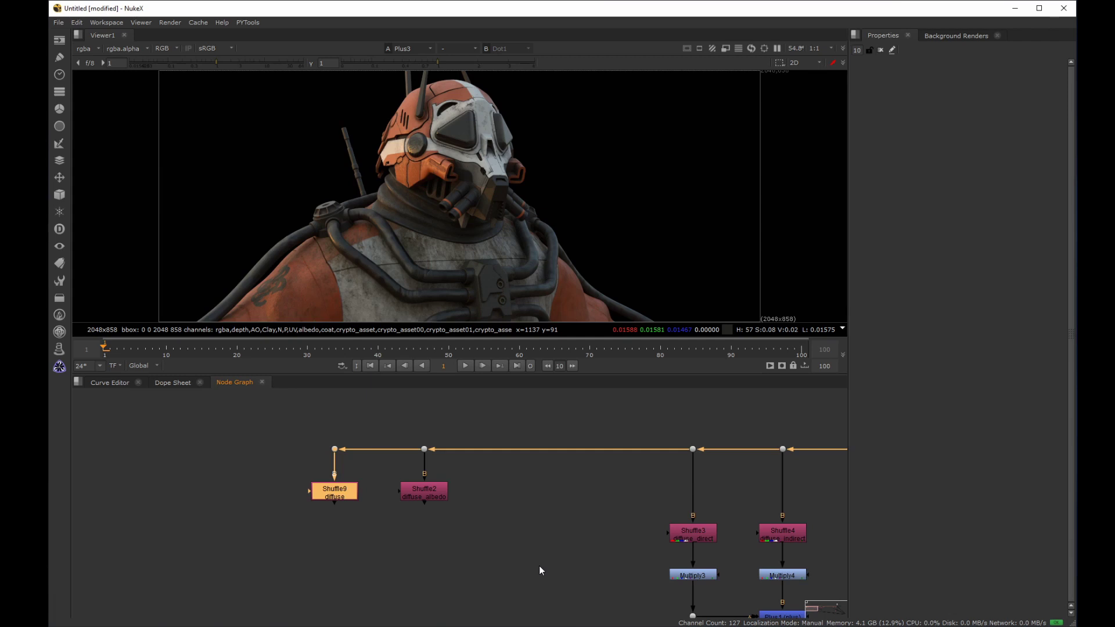
# View the diffuse (Shuffle9) and diffuse_albedo (Shuffle2) passes and flip between them
pyautogui.click(289, 471)
pyautogui.press('2')
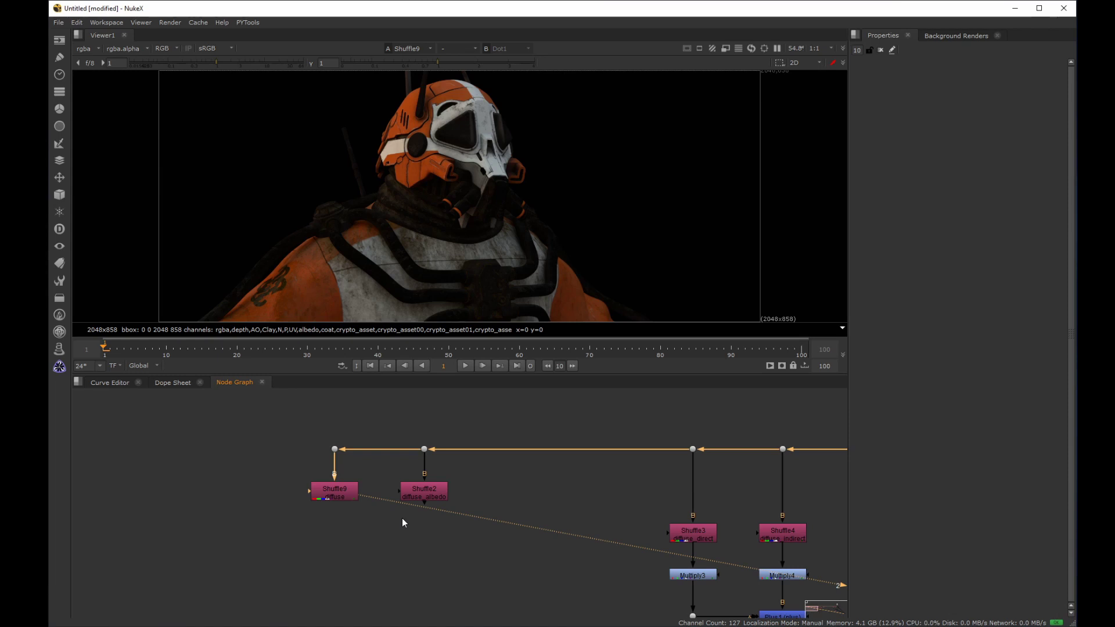
pyautogui.click(477, 482)
pyautogui.press('3')
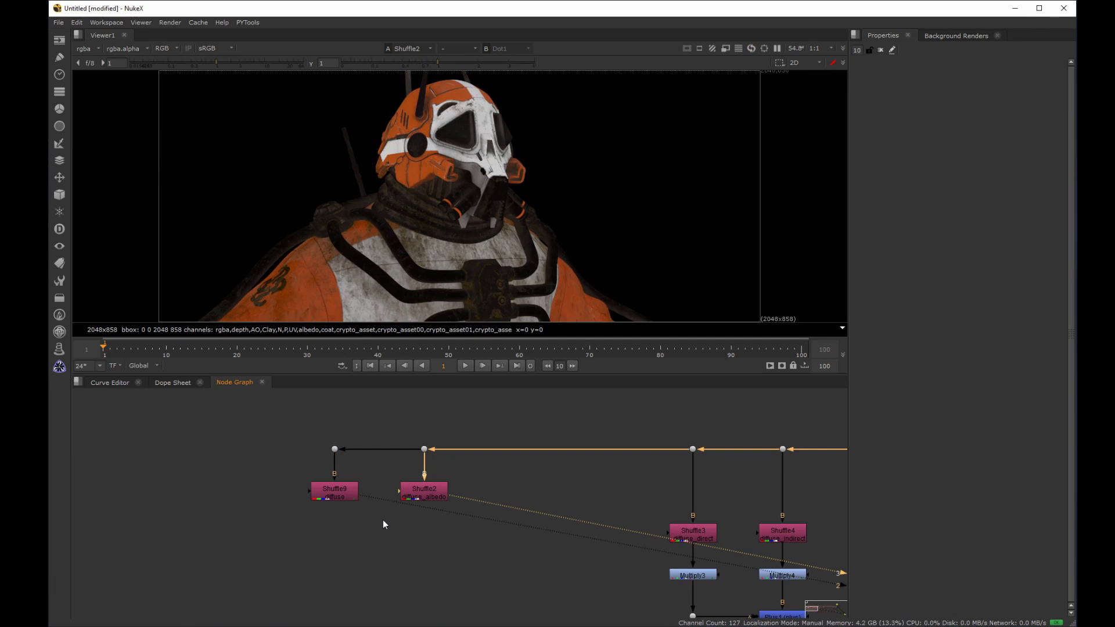
pyautogui.write('32323')
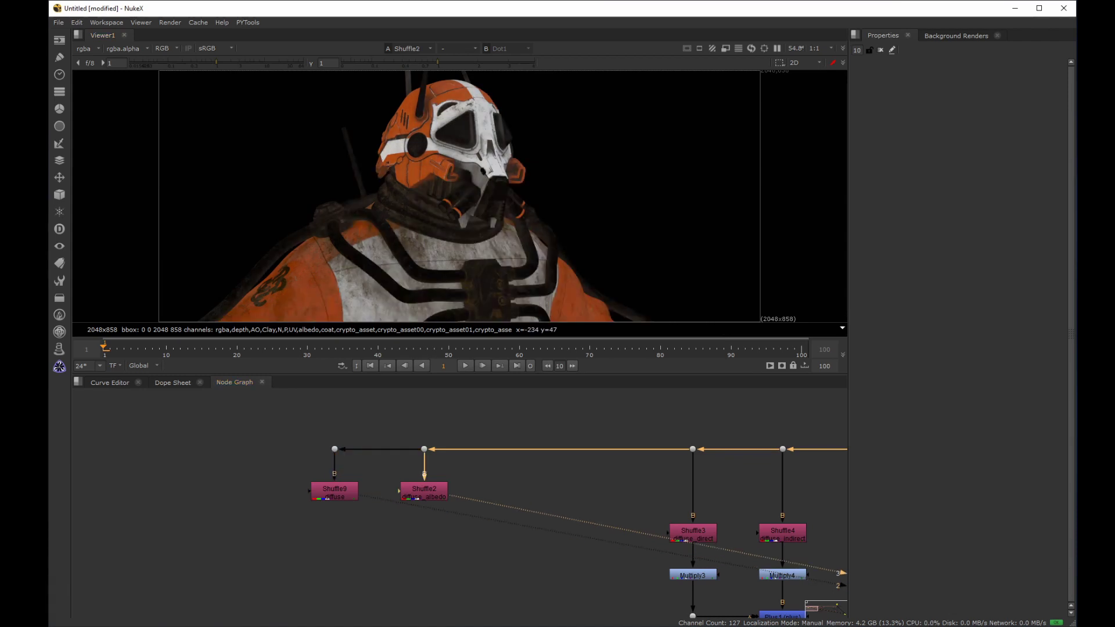
pyautogui.click(259, 474)
# Add Merge1 under the diffuse pass, wire in the albedo, and set it to divide
pyautogui.press('m')
pyautogui.click(426, 543)
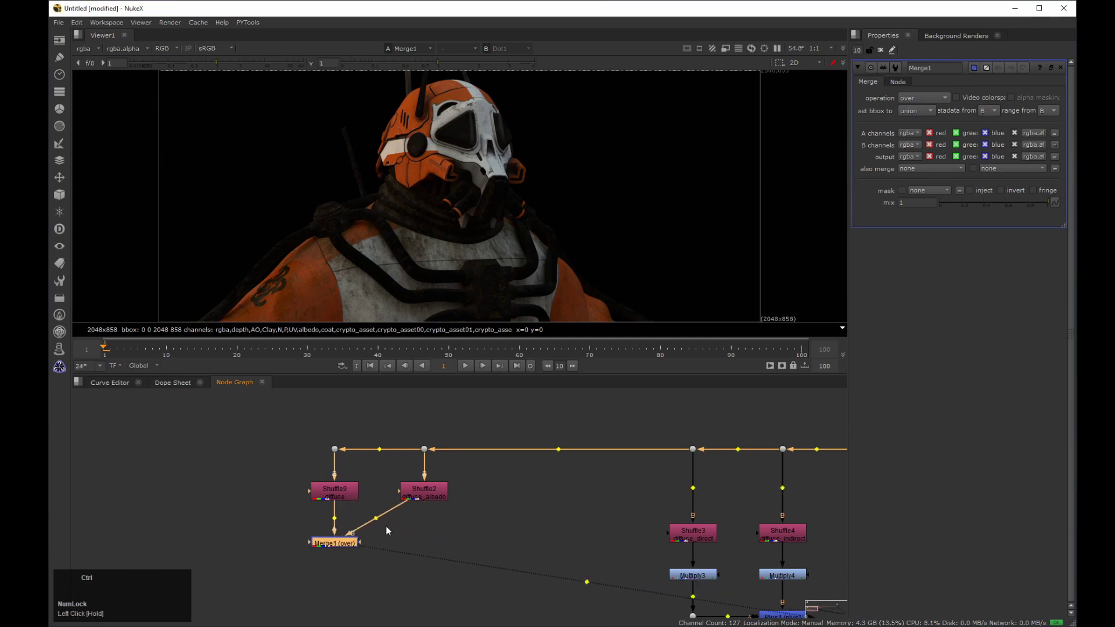
pyautogui.moveTo(380, 523); pyautogui.dragTo(434, 521)
pyautogui.middleClick(434, 521)
pyautogui.click(423, 522)
# Add a HueShift1 node on the albedo branch and view its result
pyautogui.press('Tab')
pyautogui.write('hue')
pyautogui.press('Down')
pyautogui.press('Return')
pyautogui.click(414, 502)
pyautogui.press('2')
pyautogui.click(418, 525)
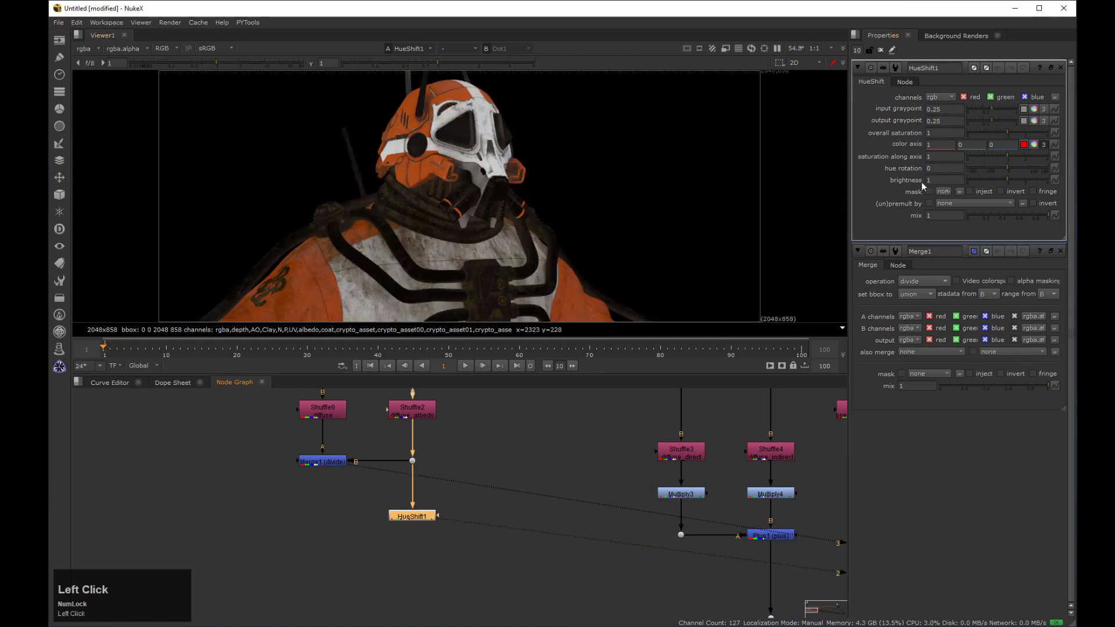
# Set HueShift1 hue rotation to -180 (suit turns teal) and add a Merge multiply off the divide Merge
pyautogui.moveTo(1008, 170); pyautogui.dragTo(535, 475)
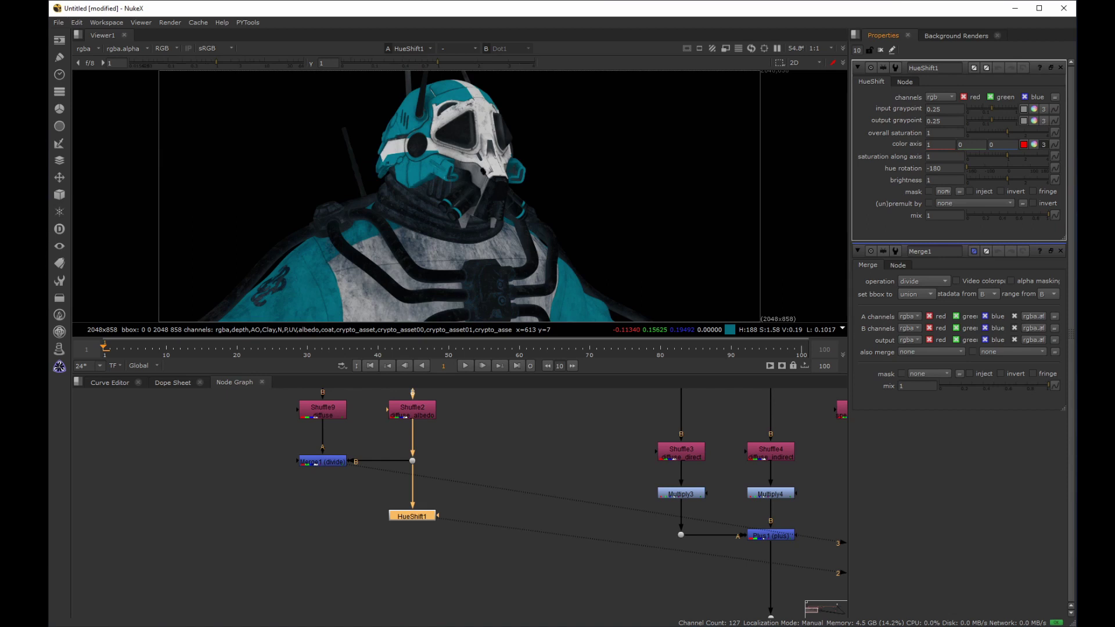
pyautogui.click(305, 534)
pyautogui.press('Tab')
pyautogui.write('mult')
pyautogui.press('Down')
pyautogui.press('Return')
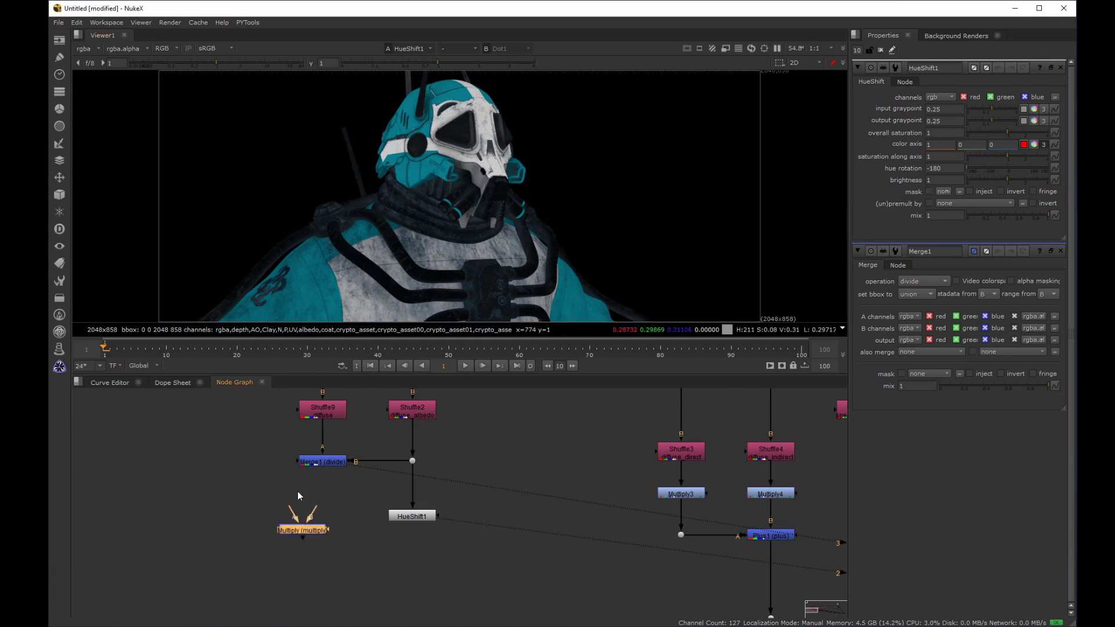
# Wire the multiply Merge to the divide result and HueShift1, and view the recombined teal-suit render
pyautogui.moveTo(292, 512); pyautogui.dragTo(416, 554)
pyautogui.click(362, 525)
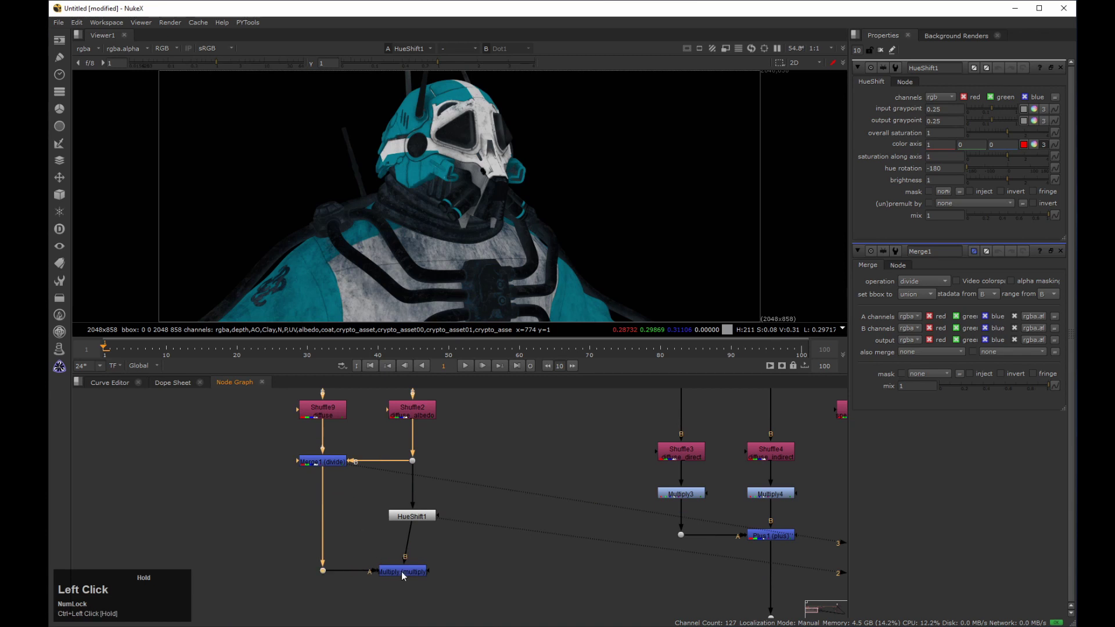
pyautogui.click(434, 578)
pyautogui.press('2')
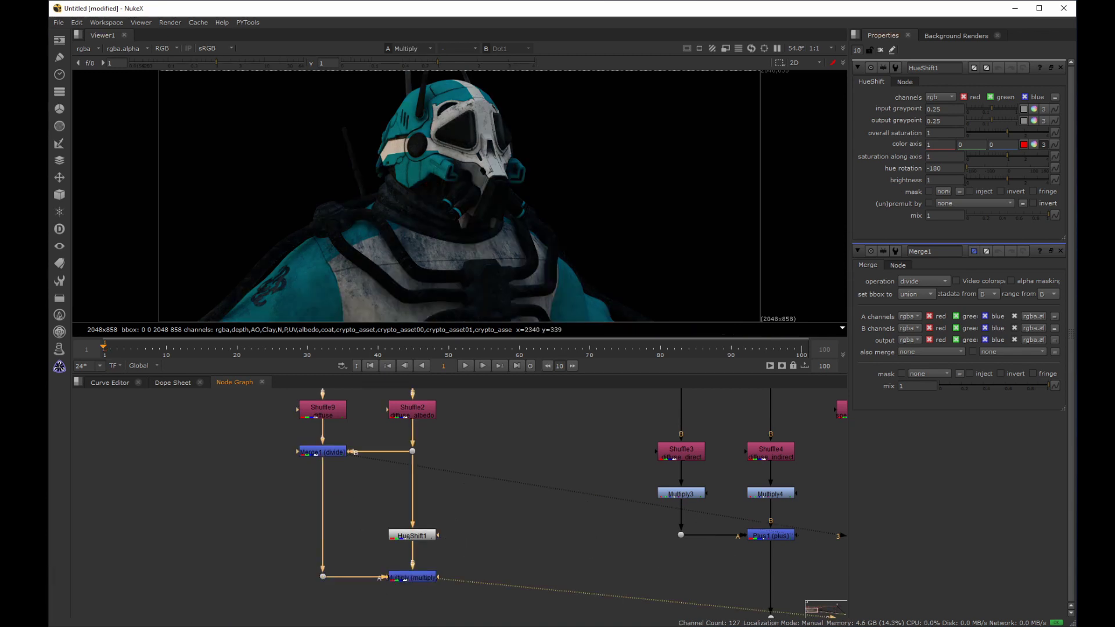
# Move HueShift1 lower on its branch and copy-paste it to create HueShift2
pyautogui.moveTo(971, 170); pyautogui.dragTo(484, 523)
pyautogui.click(484, 524)
pyautogui.press('ctrl+c')
pyautogui.click(254, 490)
pyautogui.press('ctrl+v')
# Connect HueShift2 to the diffuse Shuffle beside the recolor tree
pyautogui.click(237, 494)
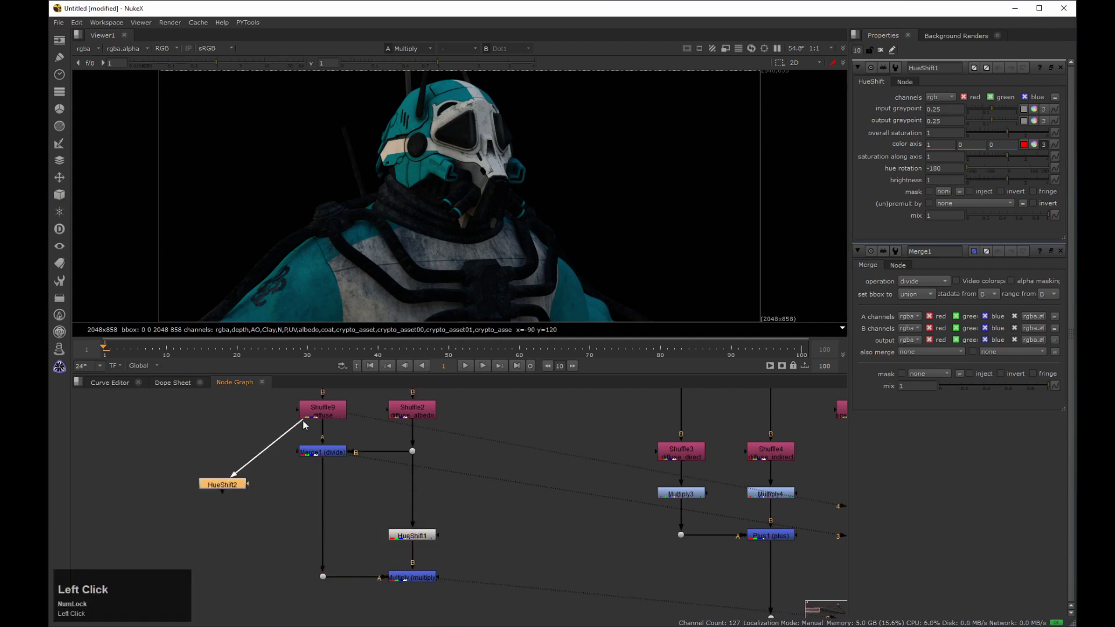
pyautogui.press('2')
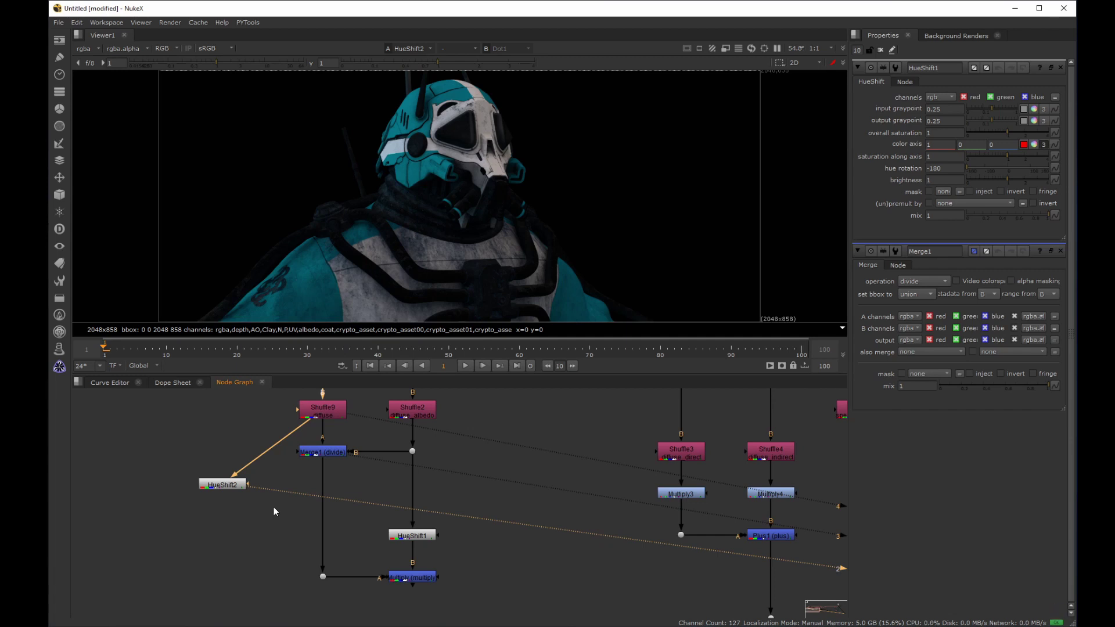
pyautogui.click(199, 513)
# Flip between viewer inputs 2 and 3 to compare the branches; the teal result is unchanged
pyautogui.write('32')
pyautogui.click(490, 564)
pyautogui.press('3')
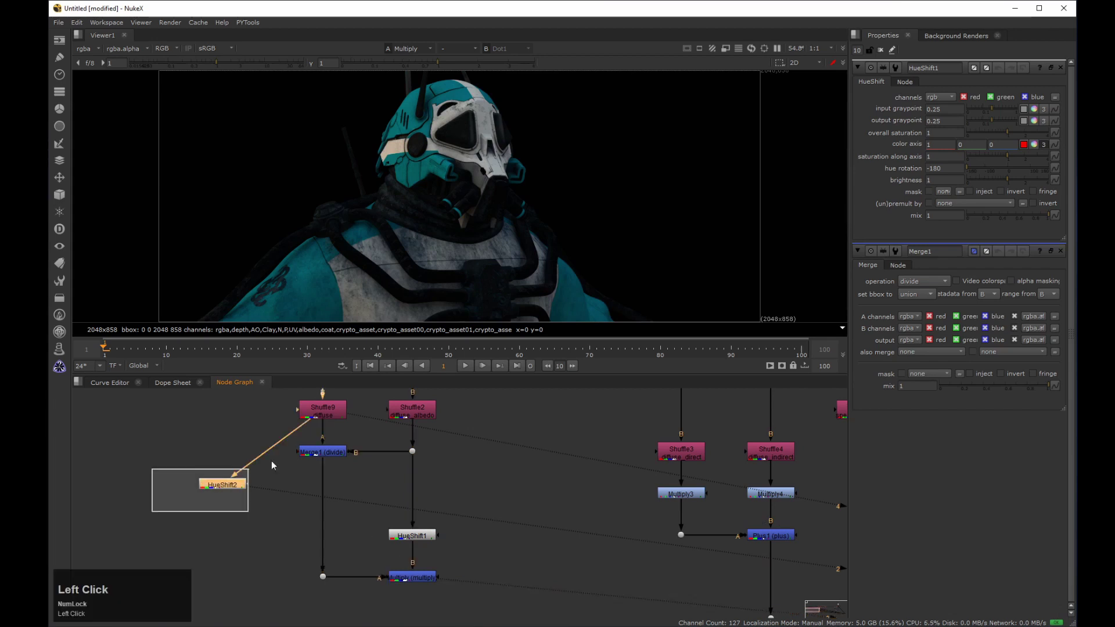
pyautogui.write('232323')
pyautogui.write('3232323')
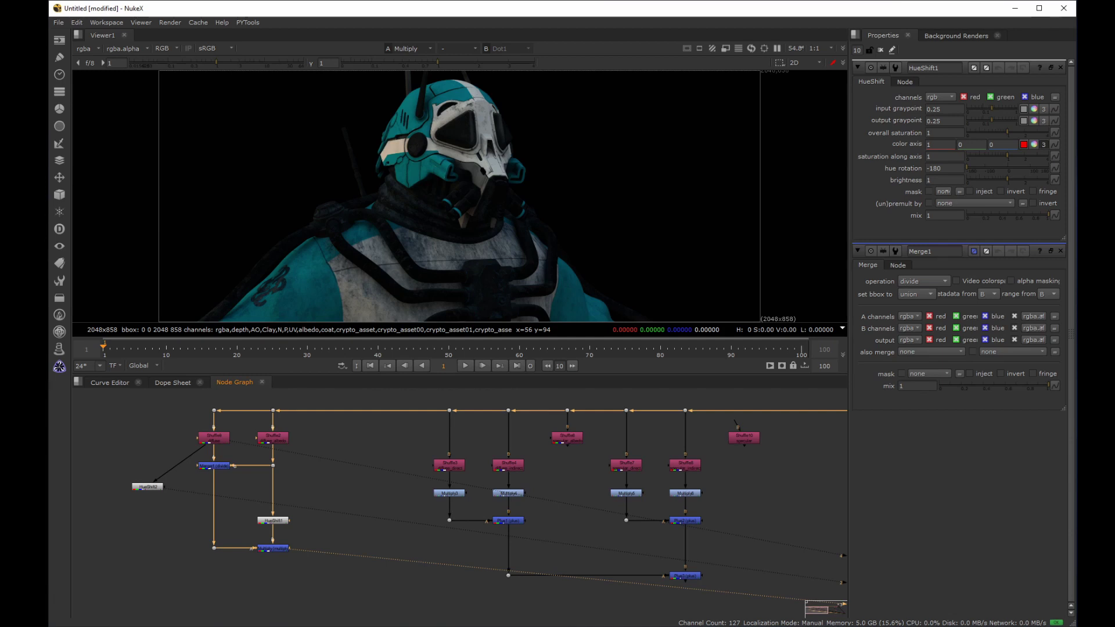
# Recenter the Node Graph on the whole tree and pick another Shuffle pass at the top
pyautogui.moveTo(745, 444); pyautogui.dragTo(420, 439)
pyautogui.middleClick(420, 439)
pyautogui.click(288, 405)
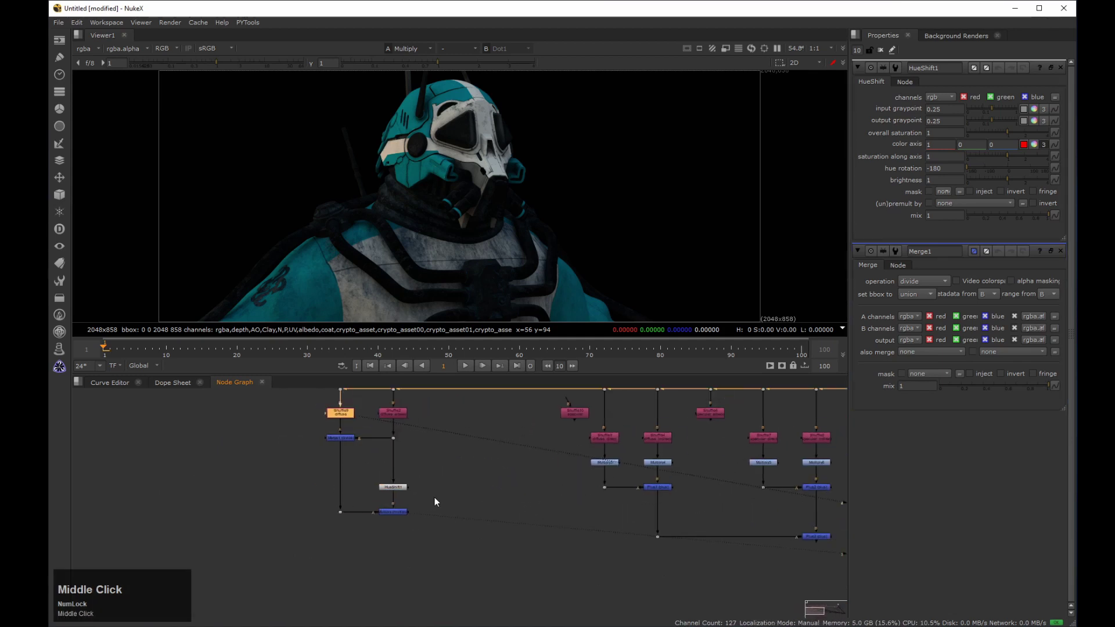
pyautogui.click(566, 420)
pyautogui.middleClick(479, 427)
pyautogui.click(500, 435)
pyautogui.click(480, 420)
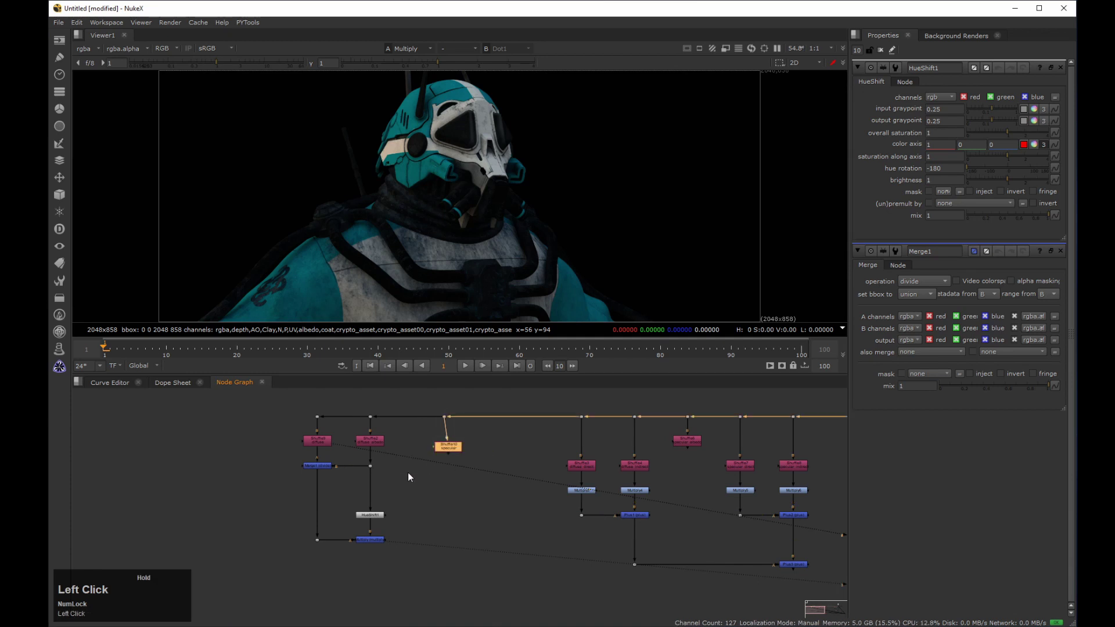
# Move that Shuffle pass next to the recolor tree and start a Merge plus node from it
pyautogui.moveTo(277, 413); pyautogui.dragTo(419, 526)
pyautogui.click(419, 526)
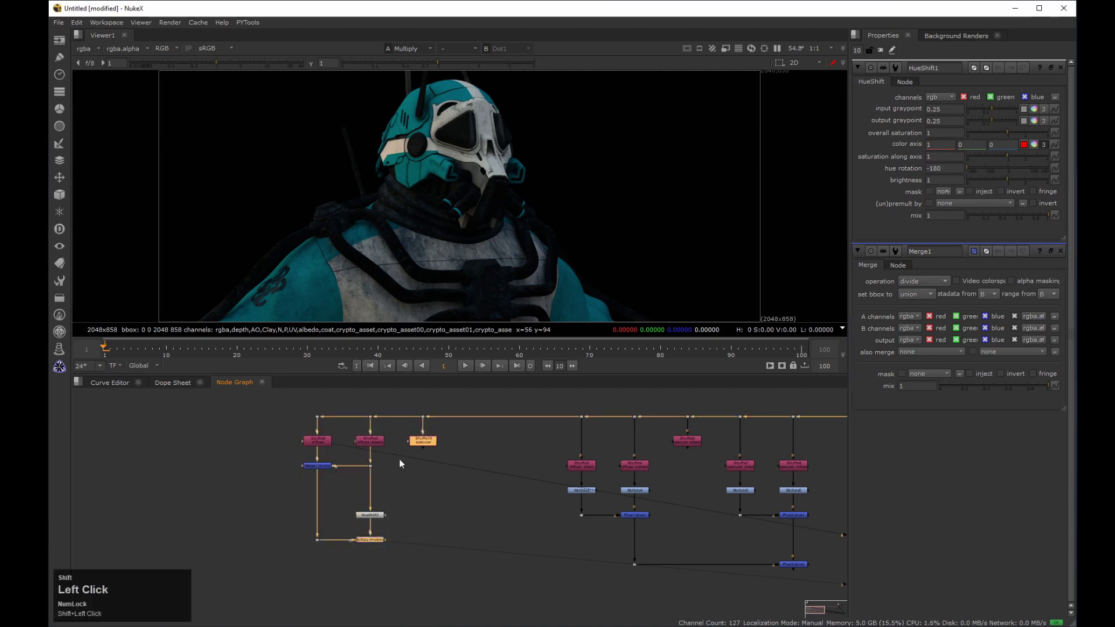
pyautogui.press('Tab')
pyautogui.write('plu')
pyautogui.press('Down')
# Add the Plus merge, feed the recolored multiply result into it, and view it
pyautogui.press('Return')
pyautogui.moveTo(430, 545); pyautogui.dragTo(400, 600)
pyautogui.press('2')
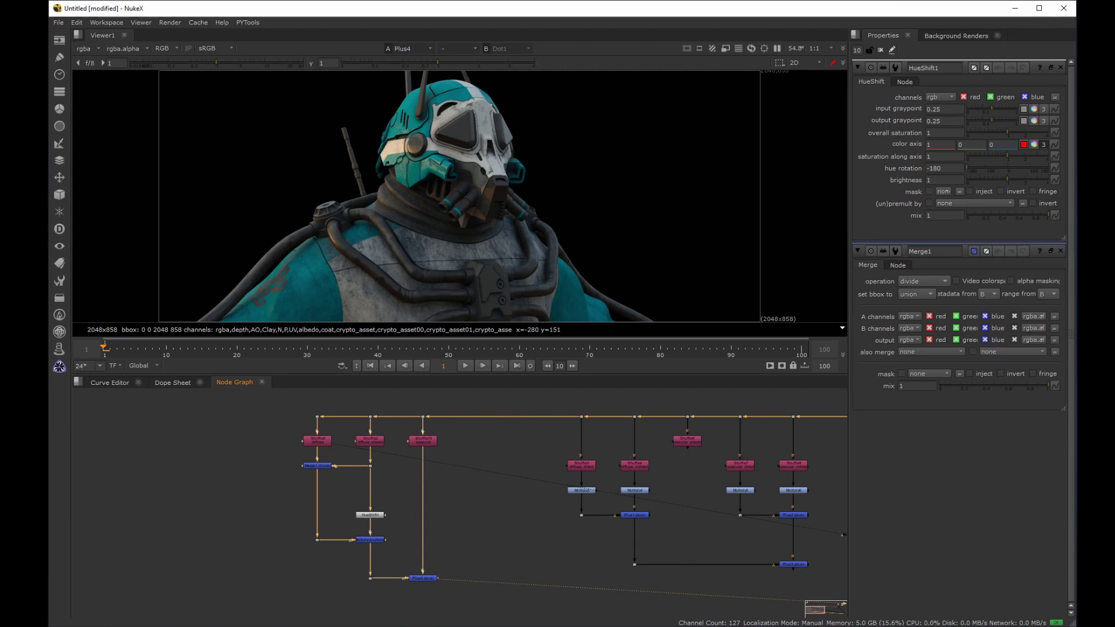
# Compare the Plus result against the original orange render by flipping viewer inputs 2 and 3
pyautogui.middleClick(545, 569)
pyautogui.click(316, 548)
pyautogui.press('2')
pyautogui.click(493, 485)
pyautogui.middleClick(435, 478)
pyautogui.click(560, 496)
pyautogui.write('3232323')
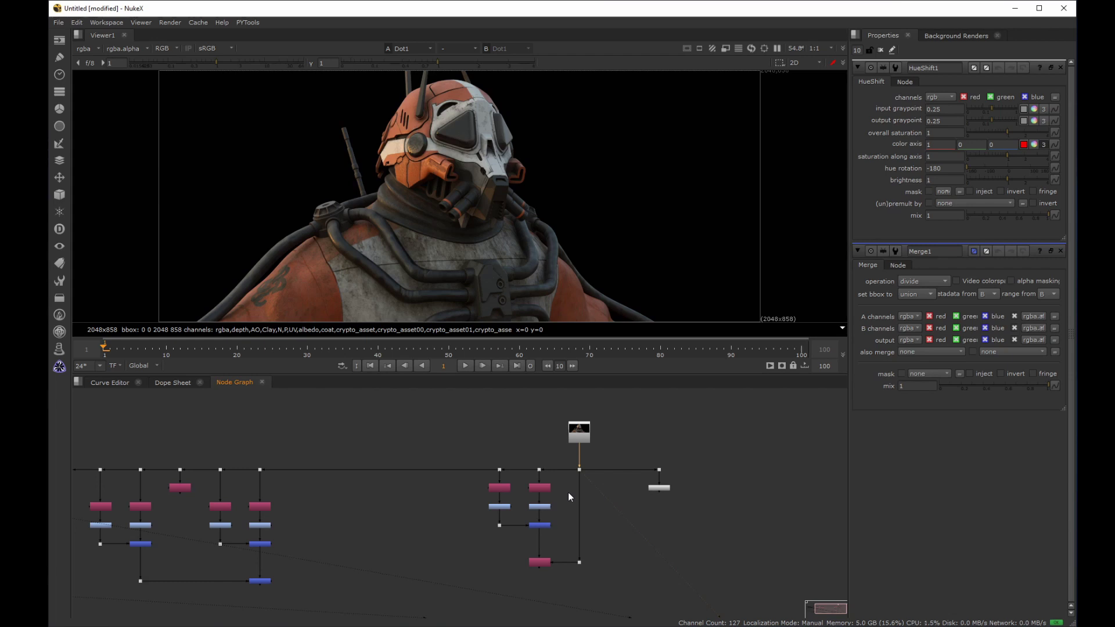
pyautogui.write('3232323')
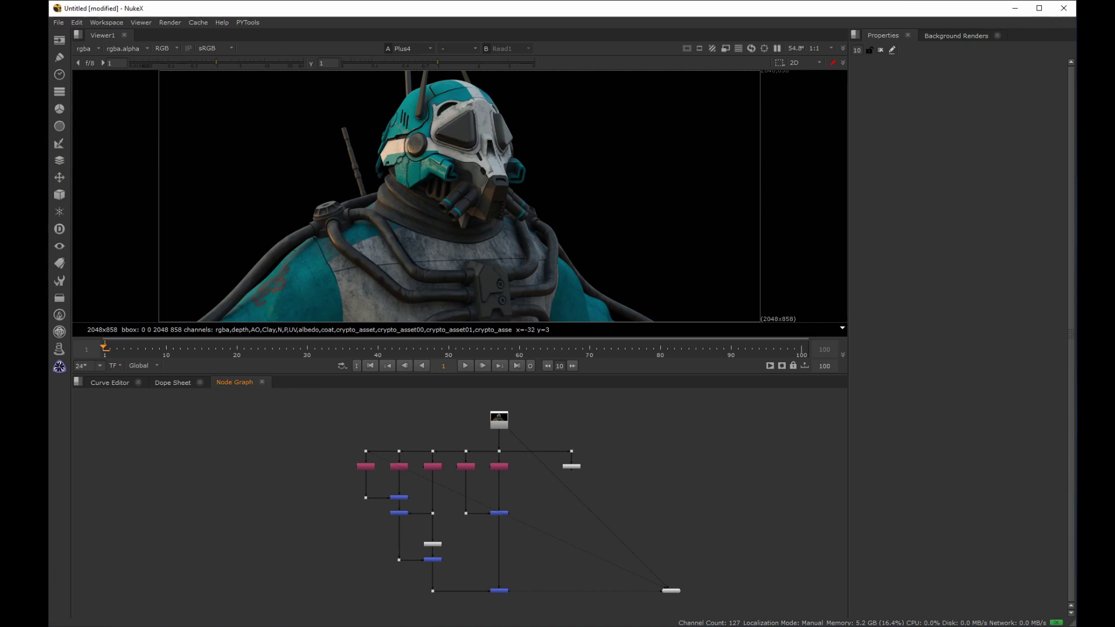
# Step through the tree's nodes, viewing each on input 2 to check the intermediate results
pyautogui.middleClick(454, 479)
pyautogui.click(334, 438)
pyautogui.middleClick(415, 439)
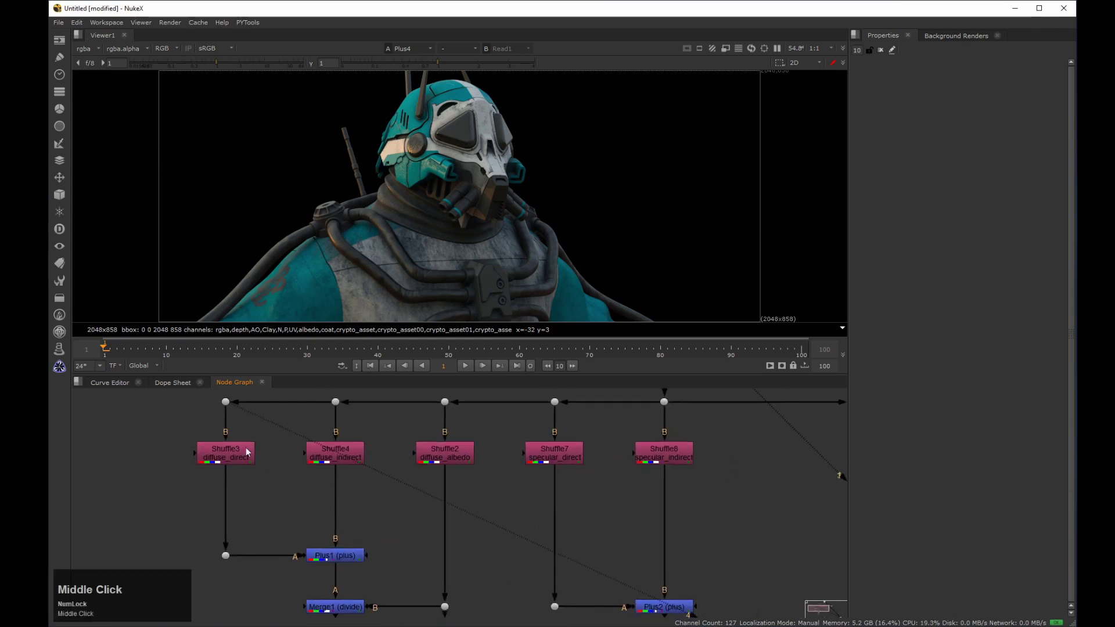
pyautogui.click(172, 436)
pyautogui.press('2')
pyautogui.middleClick(394, 523)
pyautogui.click(364, 516)
pyautogui.press('2')
pyautogui.middleClick(396, 497)
pyautogui.click(387, 547)
pyautogui.press('2')
pyautogui.middleClick(452, 480)
pyautogui.click(419, 484)
pyautogui.press('2')
pyautogui.click(564, 523)
pyautogui.middleClick(511, 495)
pyautogui.click(516, 491)
pyautogui.press('2')
pyautogui.middleClick(568, 518)
pyautogui.click(522, 521)
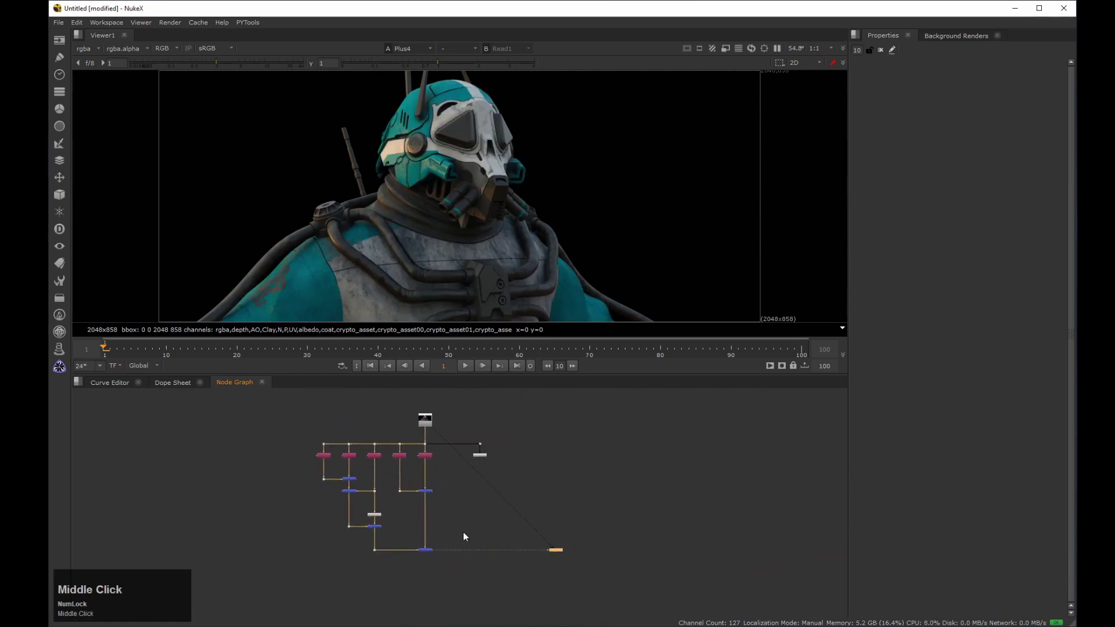
pyautogui.middleClick(467, 564)
# Duplicate the beauty Read node to the right of the tree and view its original orange-suit render
pyautogui.click(434, 410)
pyautogui.press('ctrl+c')
pyautogui.middleClick(350, 450)
pyautogui.click(478, 446)
pyautogui.click(442, 453)
pyautogui.press('2')
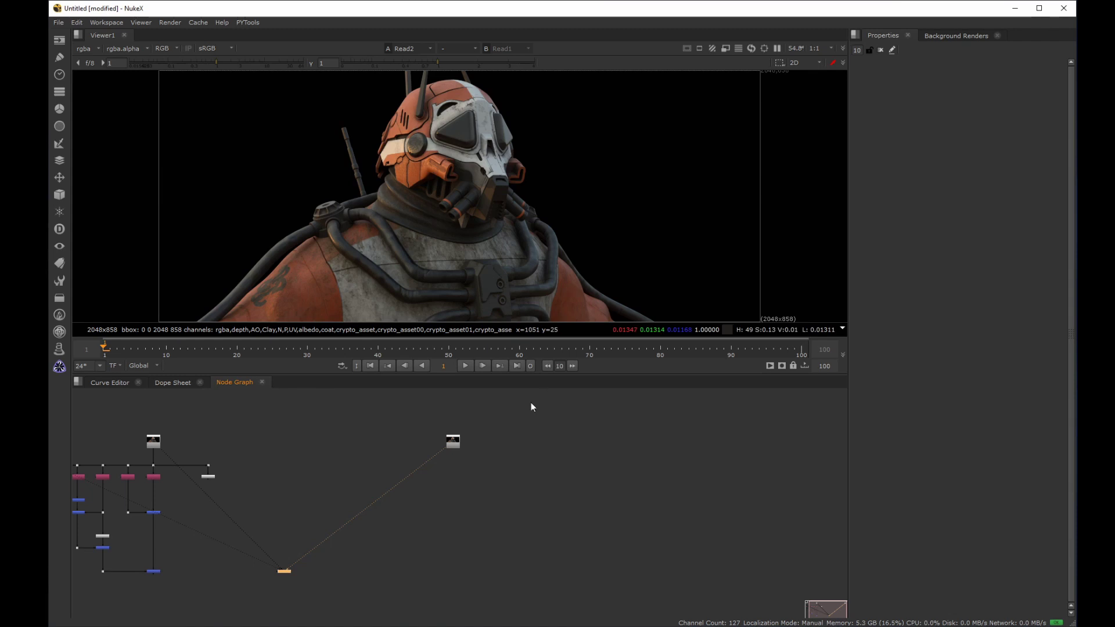
# Add a Shuffle node under the second Read node
pyautogui.middleClick(475, 486)
pyautogui.click(463, 461)
pyautogui.press('Tab')
pyautogui.write('shuff')
pyautogui.press('Down')
pyautogui.press('Return')
pyautogui.moveTo(909, 131); pyautogui.dragTo(527, 501)
# Add a second Shuffle and connect it to the same Read node
pyautogui.middleClick(526, 501)
pyautogui.click(456, 533)
pyautogui.click(455, 491)
pyautogui.click(426, 529)
pyautogui.middleClick(453, 487)
pyautogui.click(395, 499)
pyautogui.press('Tab')
pyautogui.moveTo(375, 475); pyautogui.dragTo(414, 510)
# Set the two Shuffles' input layers to diffuse and diffuse_albedo
pyautogui.click(469, 484)
pyautogui.middleClick(469, 479)
pyautogui.click(398, 449)
pyautogui.middleClick(499, 480)
pyautogui.click(911, 140)
pyautogui.click(907, 131)
pyautogui.middleClick(598, 492)
pyautogui.click(415, 532)
# View the Shuffle outputs on inputs 2 and 3 to check the diffuse and albedo passes
pyautogui.click(313, 526)
pyautogui.write('232')
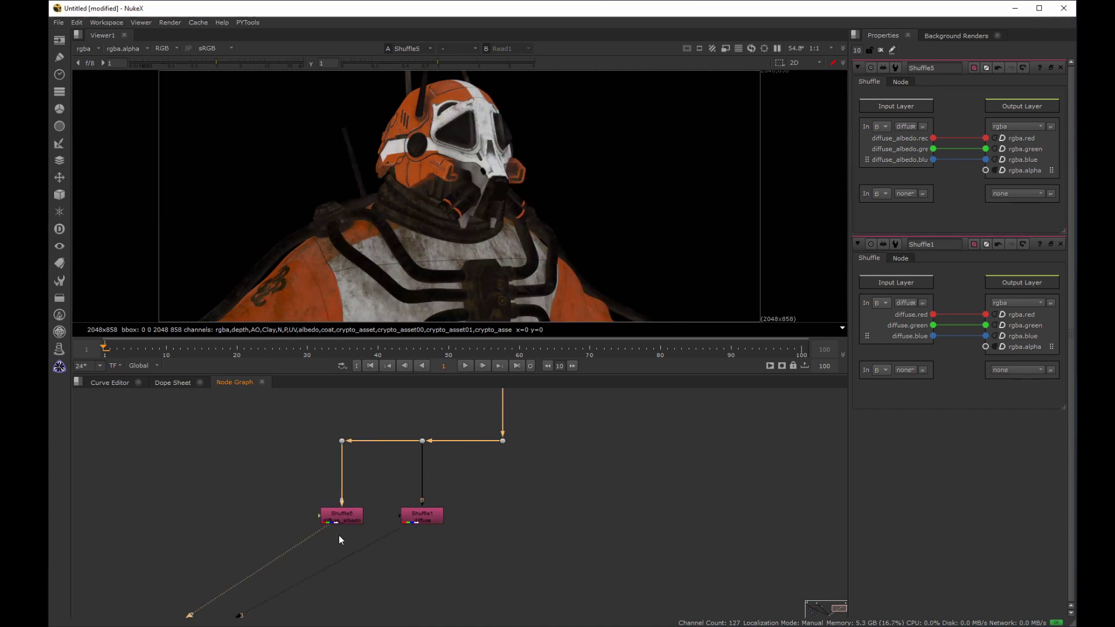
pyautogui.click(479, 482)
pyautogui.write('2')
pyautogui.click(435, 458)
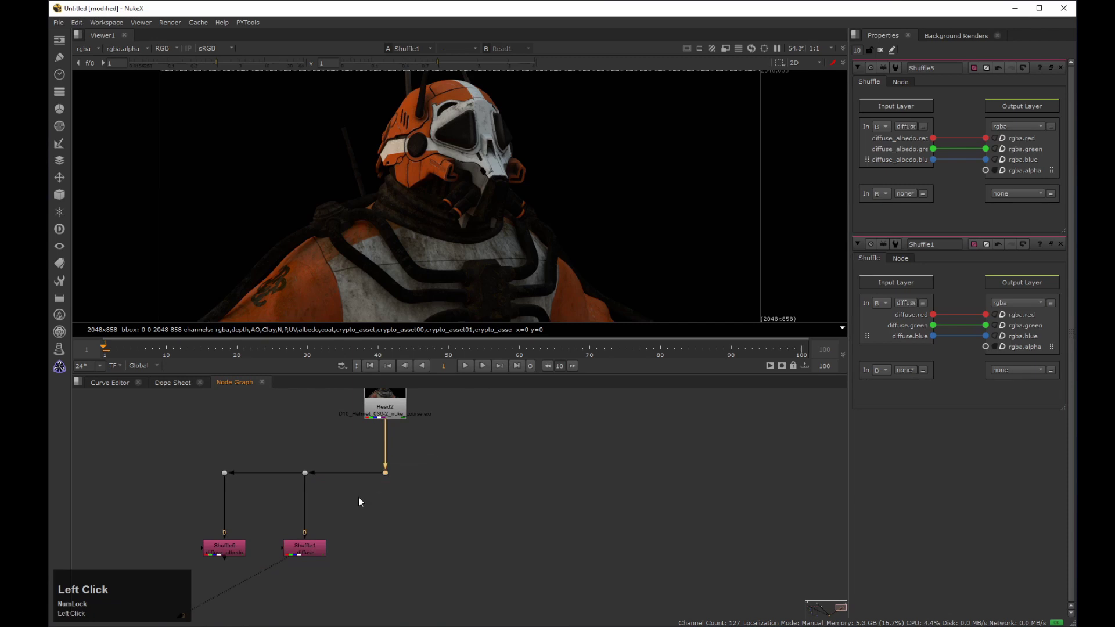
pyautogui.press('3')
pyautogui.middleClick(290, 620)
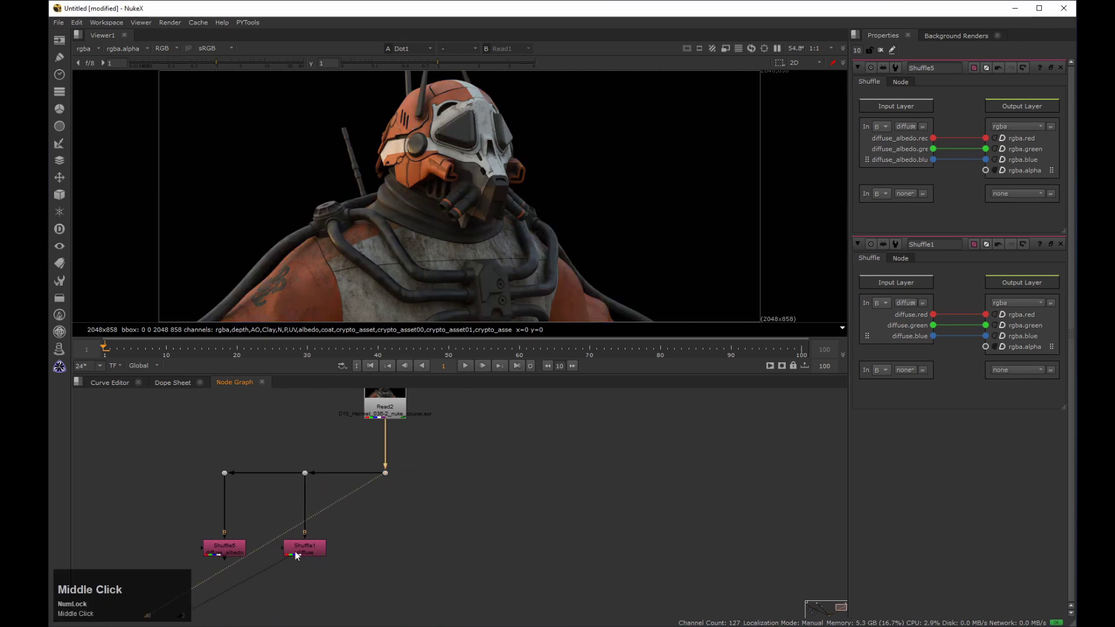
pyautogui.click(299, 497)
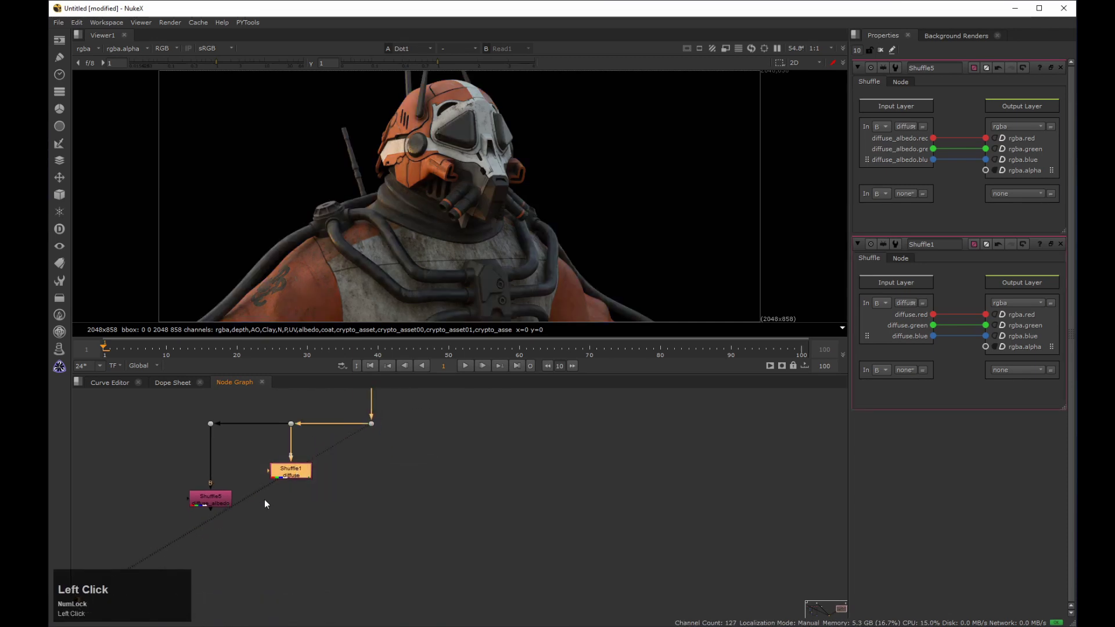
# Add a Merge (M) and connect its A and B inputs to the two Shuffles
pyautogui.press('m')
pyautogui.click(390, 458)
pyautogui.moveTo(327, 498); pyautogui.dragTo(379, 503)
pyautogui.moveTo(378, 504); pyautogui.dragTo(904, 309)
# Set the Merge operation to from and view the dark, colourless shading result
pyautogui.moveTo(915, 373); pyautogui.dragTo(938, 568)
pyautogui.moveTo(985, 535); pyautogui.dragTo(532, 467)
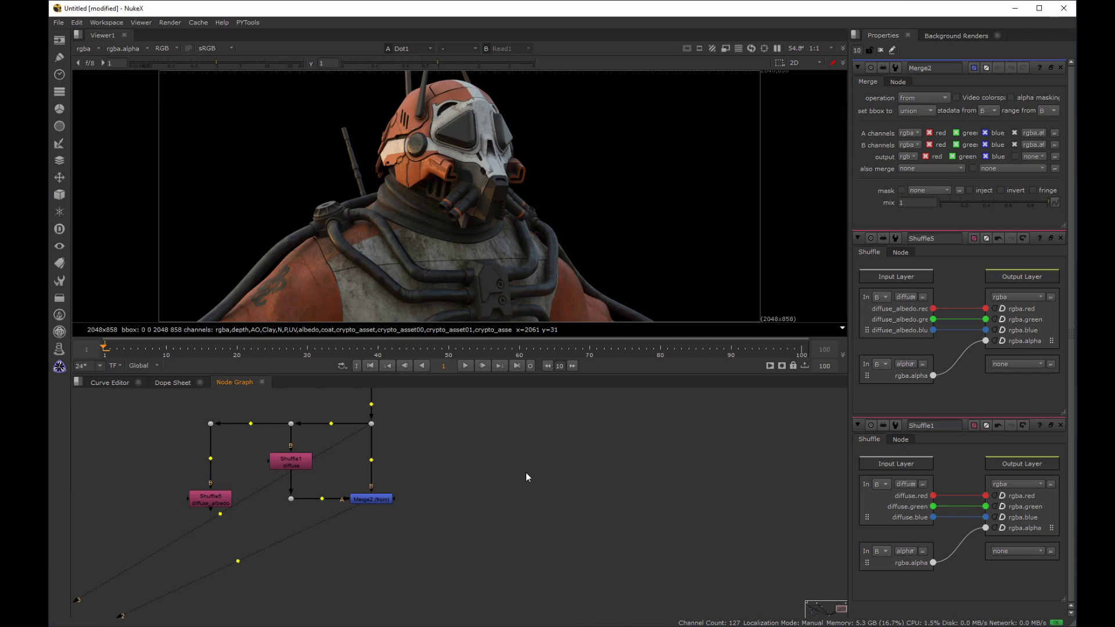
pyautogui.click(454, 471)
pyautogui.press('2')
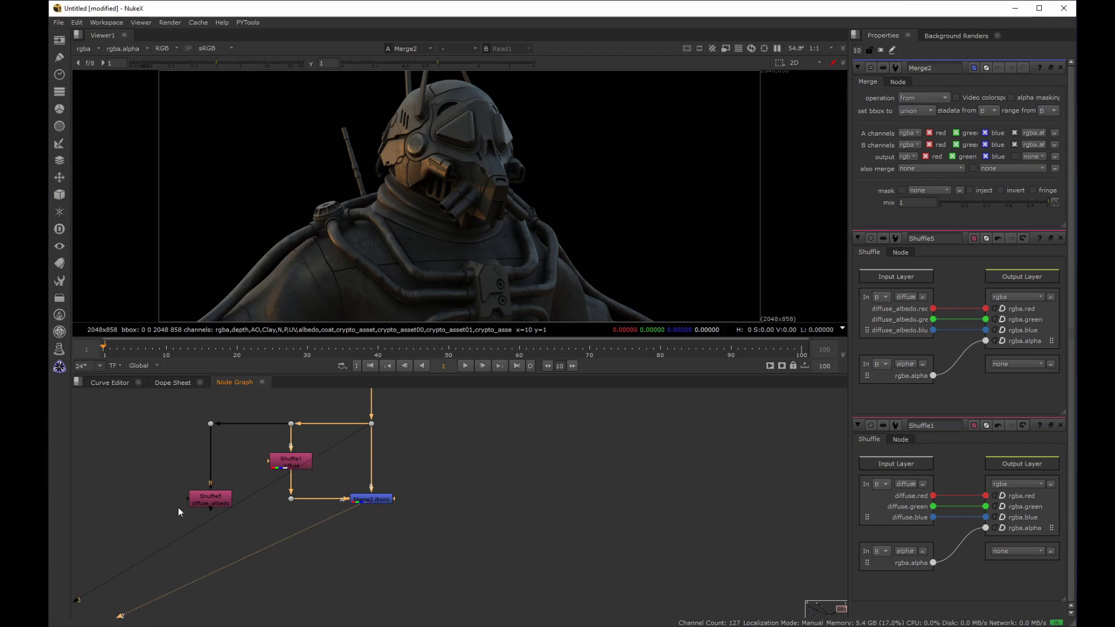
# Add a Merge set to divide between diffuse and albedo, swap inputs, and view the white lighting image
pyautogui.moveTo(221, 498); pyautogui.dragTo(263, 486)
pyautogui.press('m')
pyautogui.click(385, 463)
pyautogui.press('shift+x')
pyautogui.click(289, 530)
pyautogui.moveTo(230, 530); pyautogui.dragTo(318, 553)
pyautogui.press('2')
# Rewire and tidy the connections around the divide Merge in the second tree
pyautogui.moveTo(250, 413); pyautogui.dragTo(332, 563)
pyautogui.moveTo(309, 535); pyautogui.dragTo(365, 514)
pyautogui.moveTo(365, 515); pyautogui.dragTo(189, 489)
pyautogui.click(178, 503)
pyautogui.middleClick(180, 502)
pyautogui.click(276, 480)
pyautogui.middleClick(290, 495)
pyautogui.click(315, 470)
pyautogui.press('ctrl+c')
# Place HueShift2 on the albedo Shuffle branch so the viewer shows the teal suit
pyautogui.middleClick(587, 437)
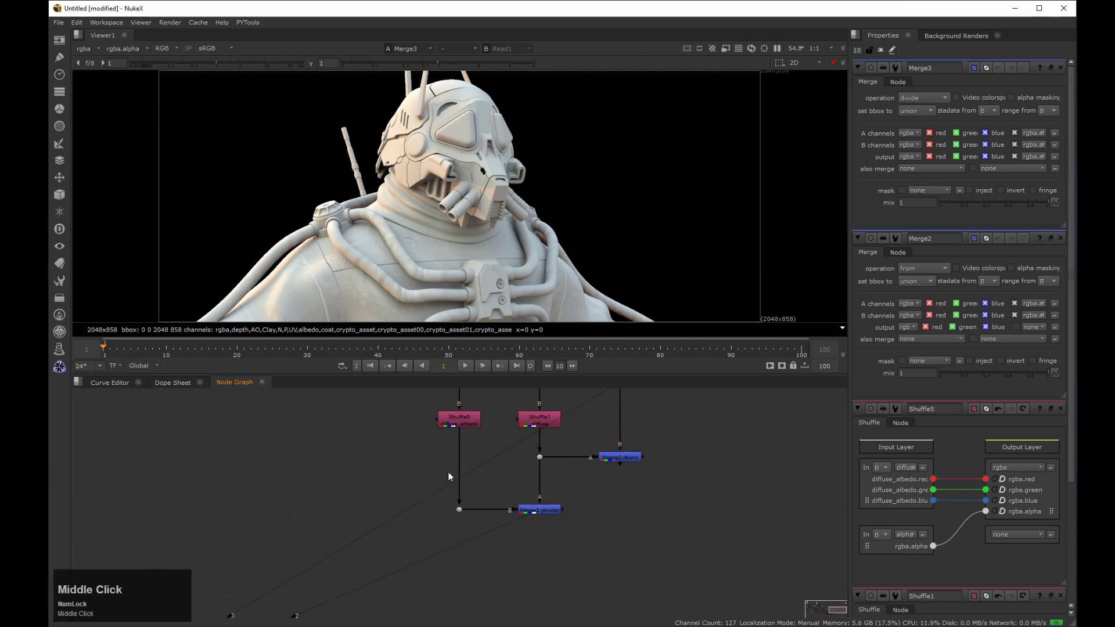
pyautogui.click(446, 469)
pyautogui.middleClick(469, 485)
pyautogui.click(467, 538)
pyautogui.click(454, 510)
pyautogui.middleClick(463, 515)
pyautogui.moveTo(445, 512); pyautogui.dragTo(428, 528)
pyautogui.middleClick(472, 531)
pyautogui.click(318, 518)
# Add a multiply Merge after HueShift2 and connect it to the divide Merge result
pyautogui.press('3')
pyautogui.middleClick(436, 509)
pyautogui.click(418, 527)
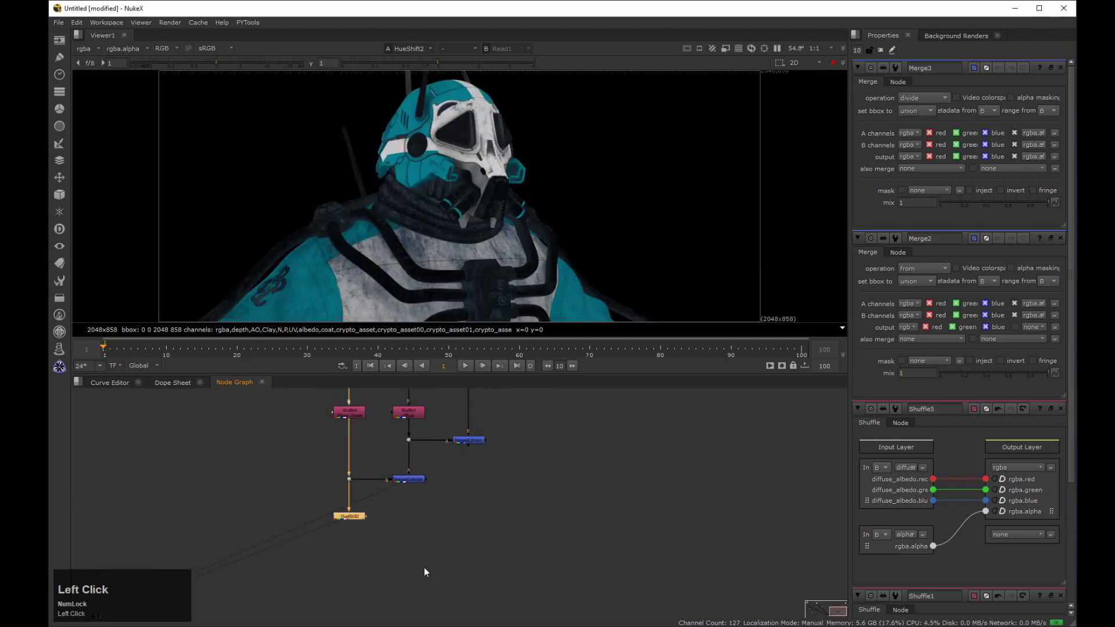
pyautogui.press('m')
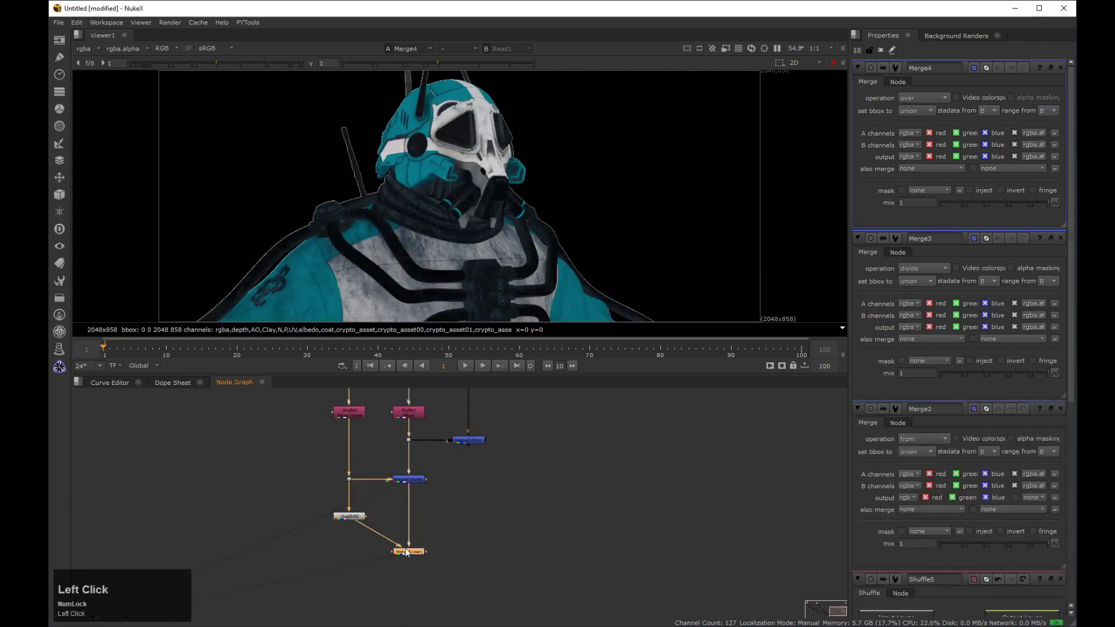
pyautogui.moveTo(373, 544); pyautogui.dragTo(443, 546)
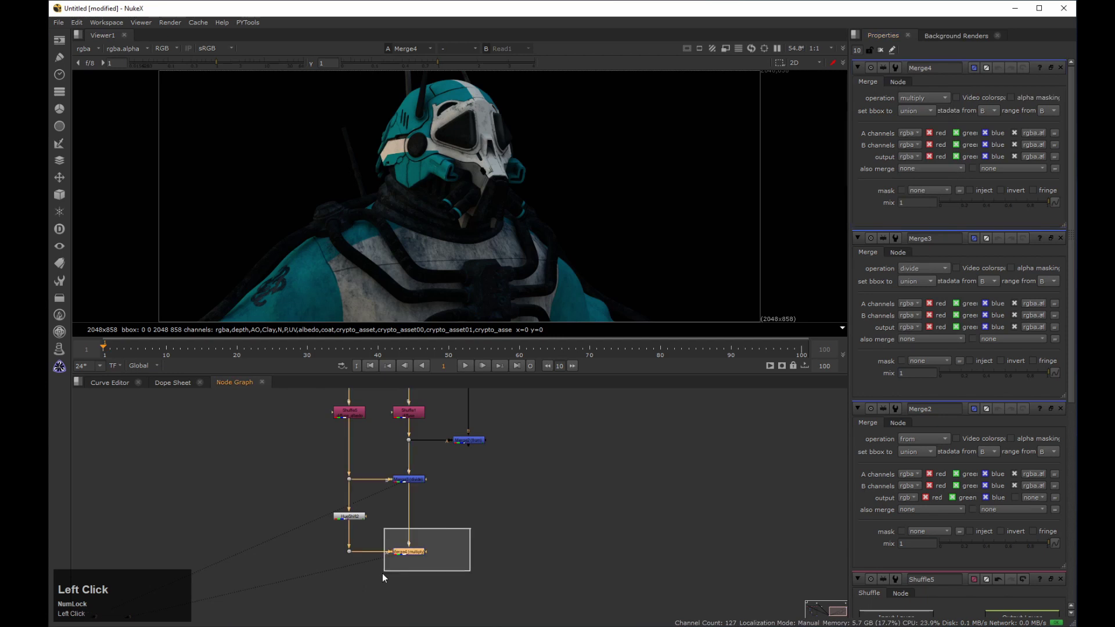
# Compare the hue-shifted albedo and the multiply Merge output in the viewer, showing the lit teal suit
pyautogui.press('2')
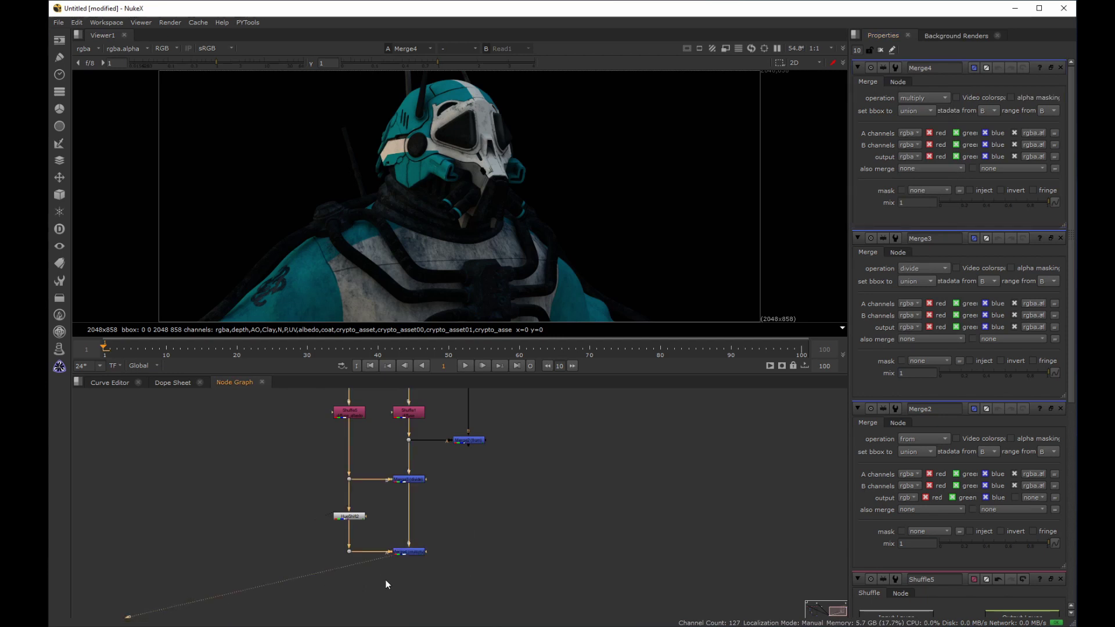
pyautogui.click(390, 505)
pyautogui.press('2')
pyautogui.click(473, 458)
pyautogui.press('3')
pyautogui.click(454, 471)
pyautogui.press('2')
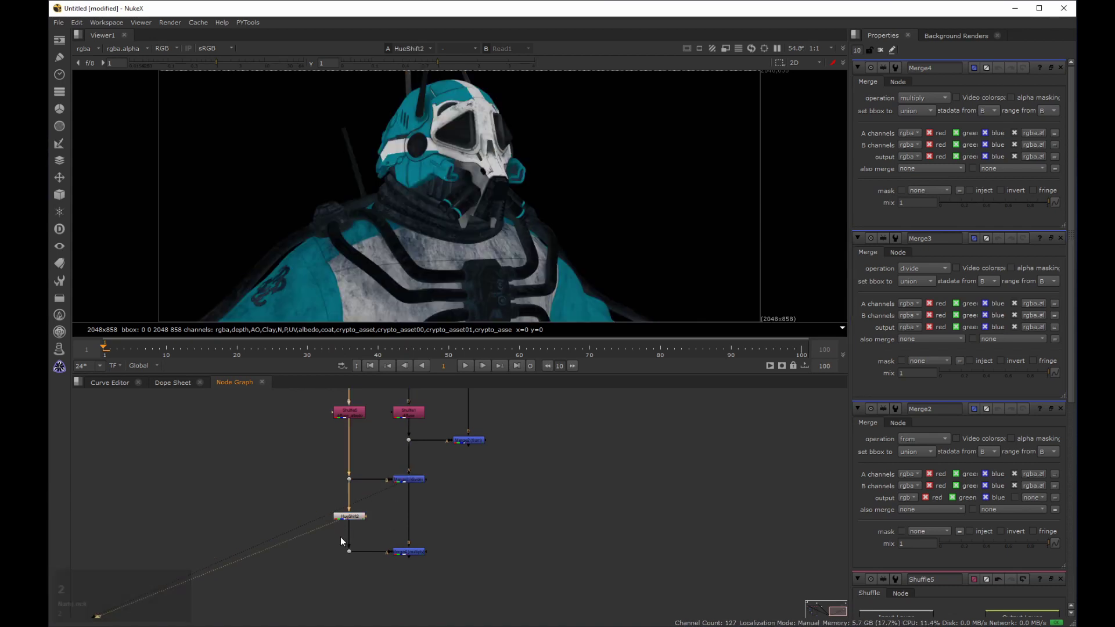
pyautogui.click(454, 535)
pyautogui.press('2')
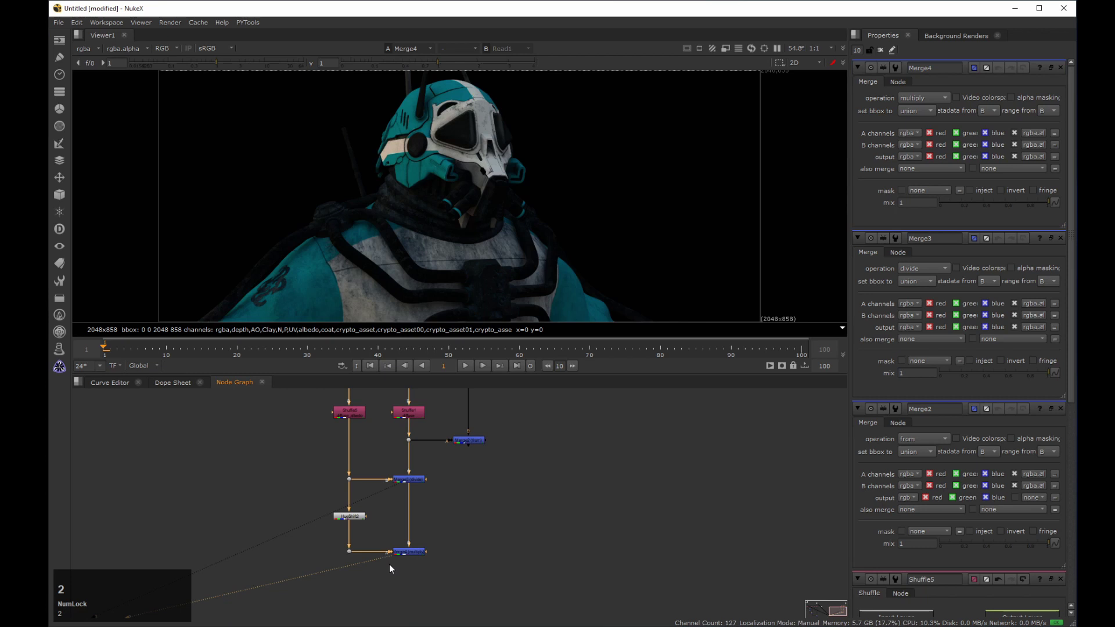
pyautogui.click(459, 531)
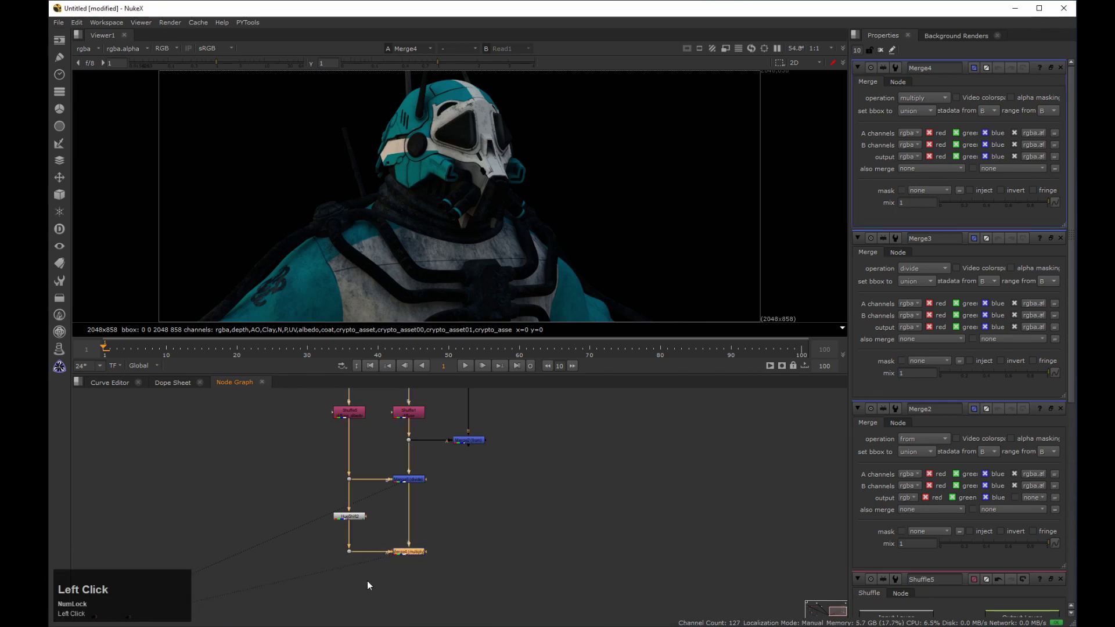
# Swap Merge inputs (Shift+X) so the multiply Merge's A/B order is correct
pyautogui.press('shift+x')
pyautogui.middleClick(433, 544)
pyautogui.click(464, 520)
pyautogui.middleClick(477, 526)
pyautogui.press('shift+x')
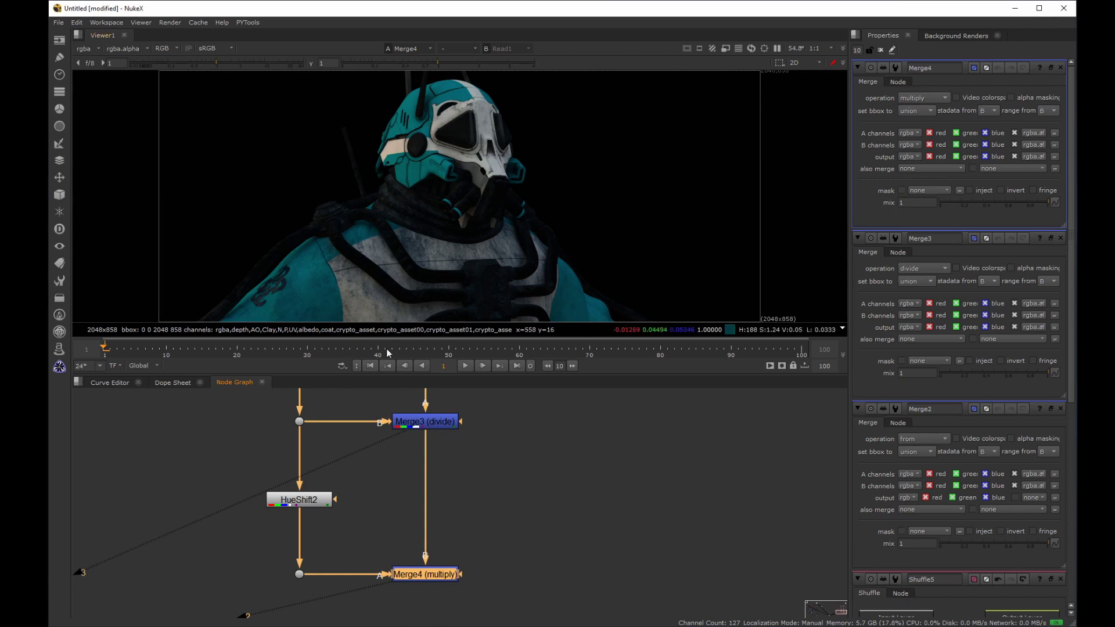
pyautogui.middleClick(530, 467)
pyautogui.click(482, 476)
pyautogui.click(358, 527)
# Add a plus Merge after the multiply Merge to add the remaining passes and view the result
pyautogui.press('Tab')
pyautogui.write('plus')
pyautogui.press('Down')
pyautogui.press('Return')
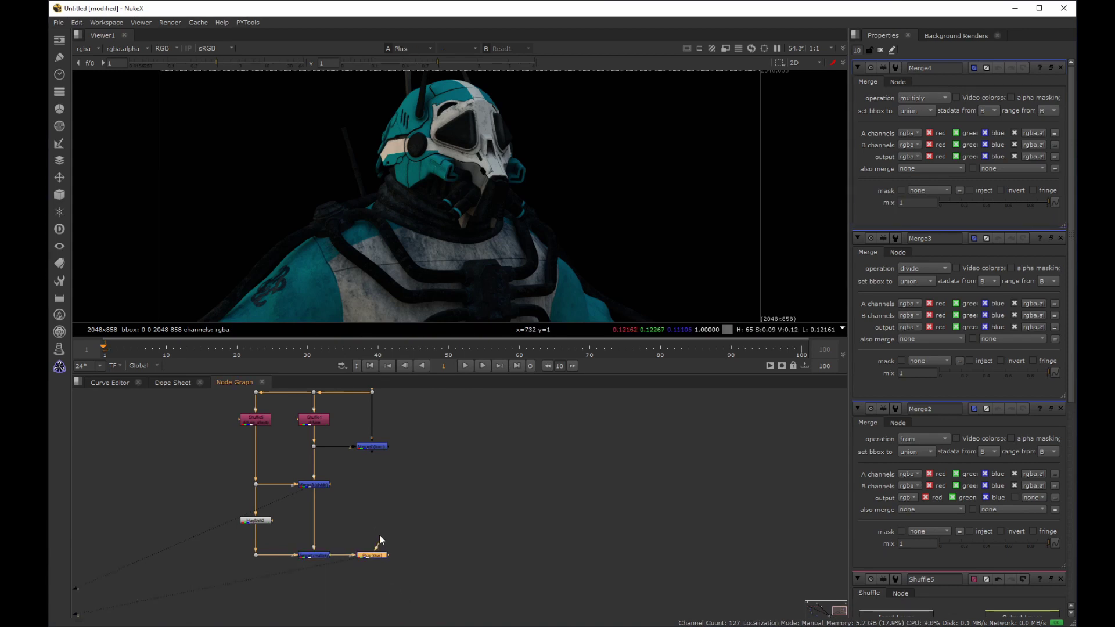
pyautogui.click(383, 546)
pyautogui.middleClick(373, 465)
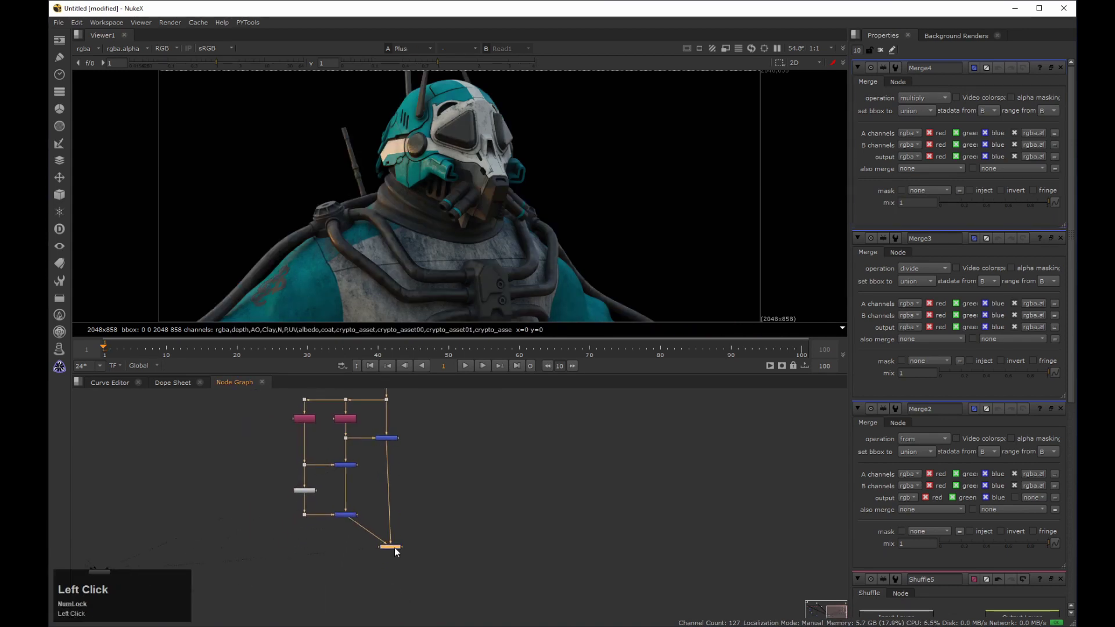
pyautogui.doubleClick(374, 541)
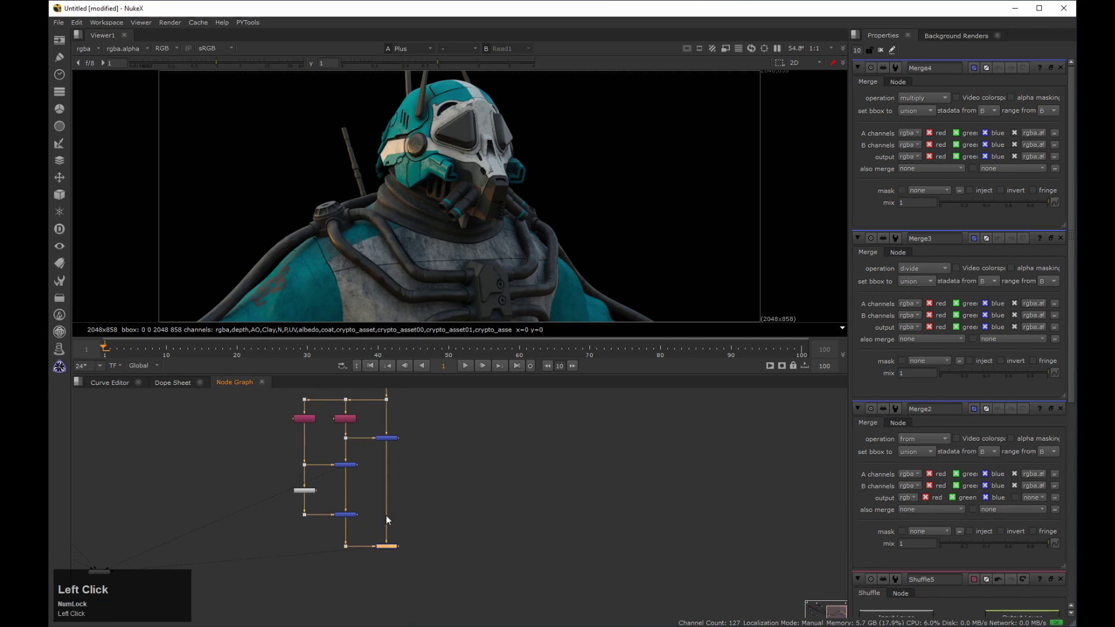
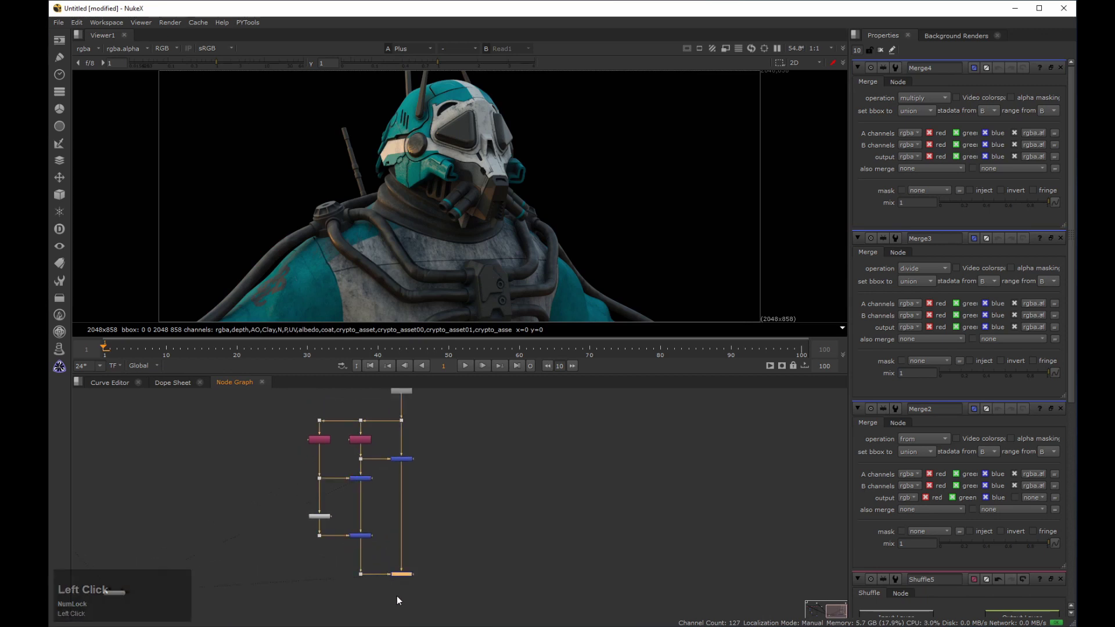
pyautogui.press('2')
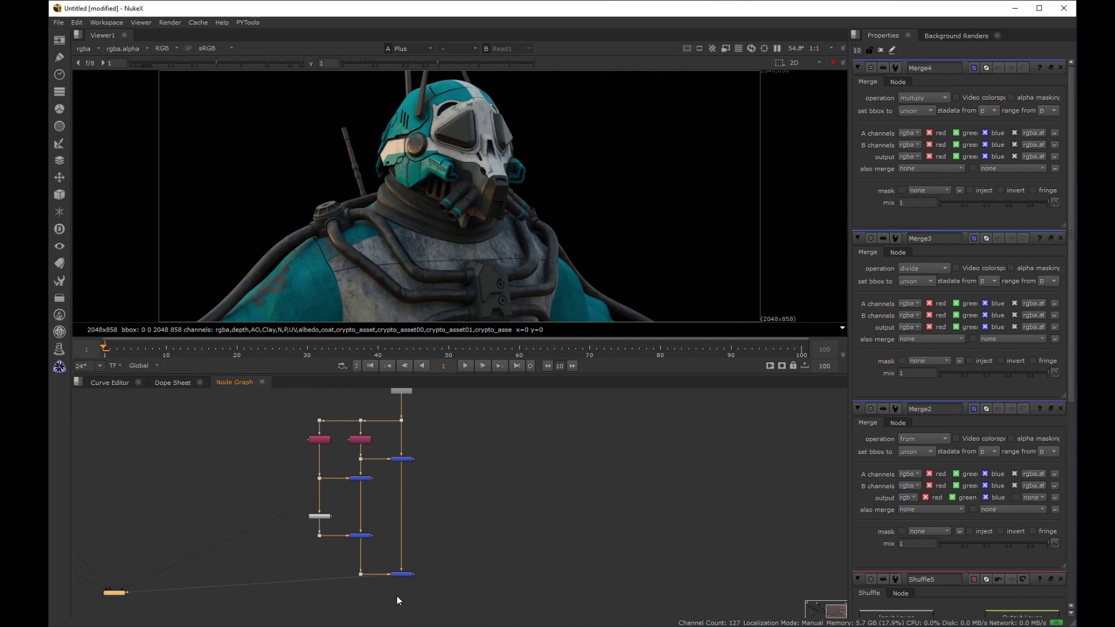